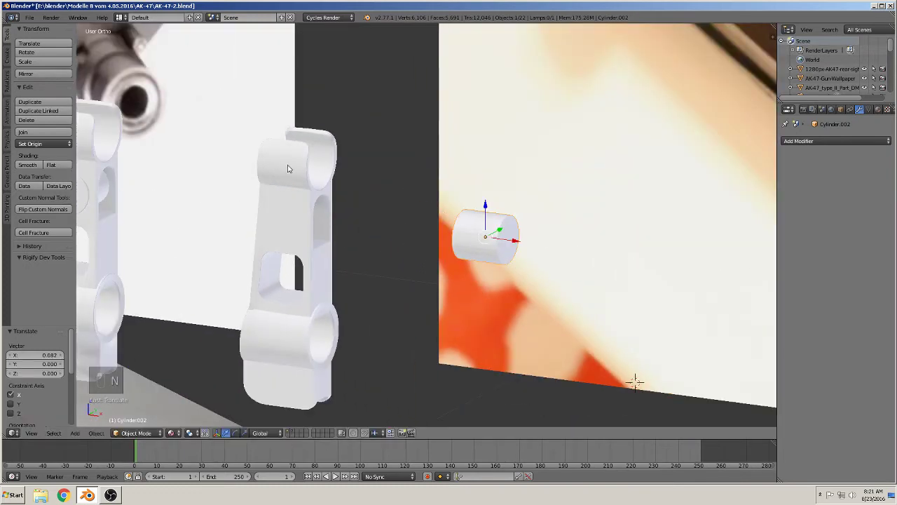
Step: Extrude the cylinder's cap faces, scale them inward and delete only the faces to leave a thin-walled tube
key(Tab)
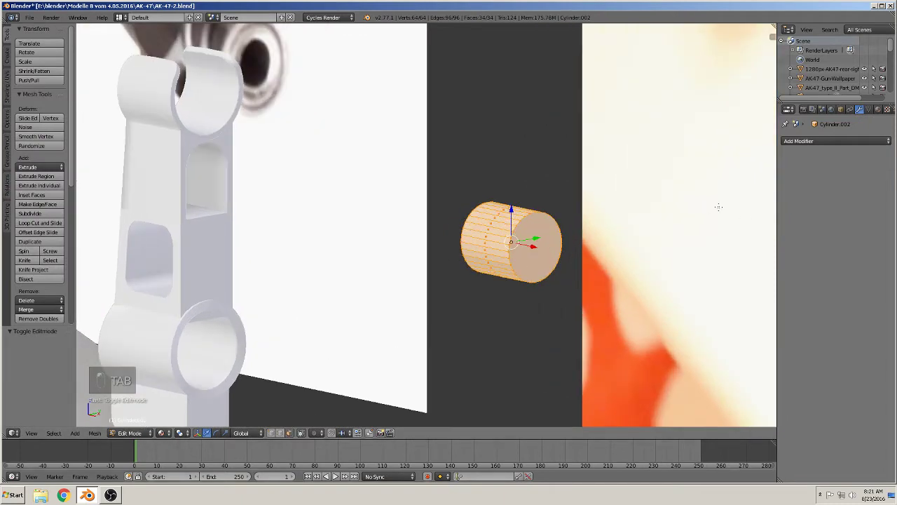
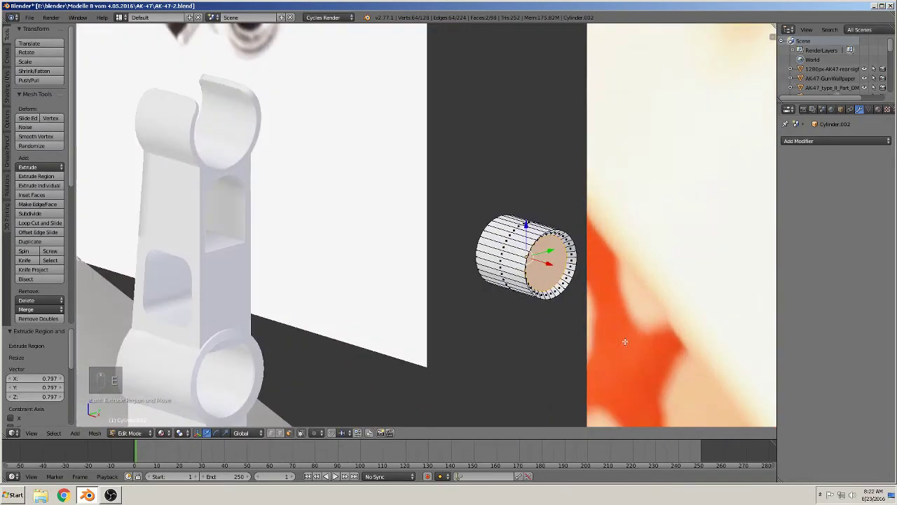
key(s)
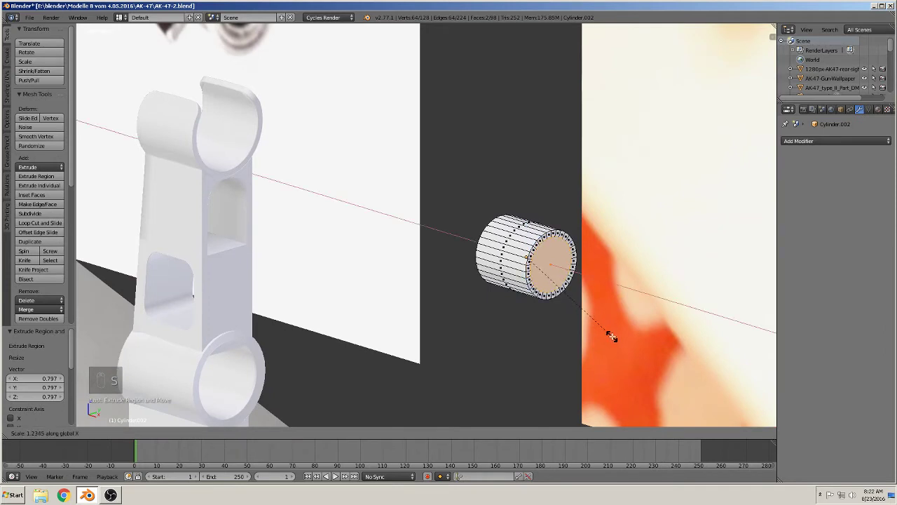
key(x)
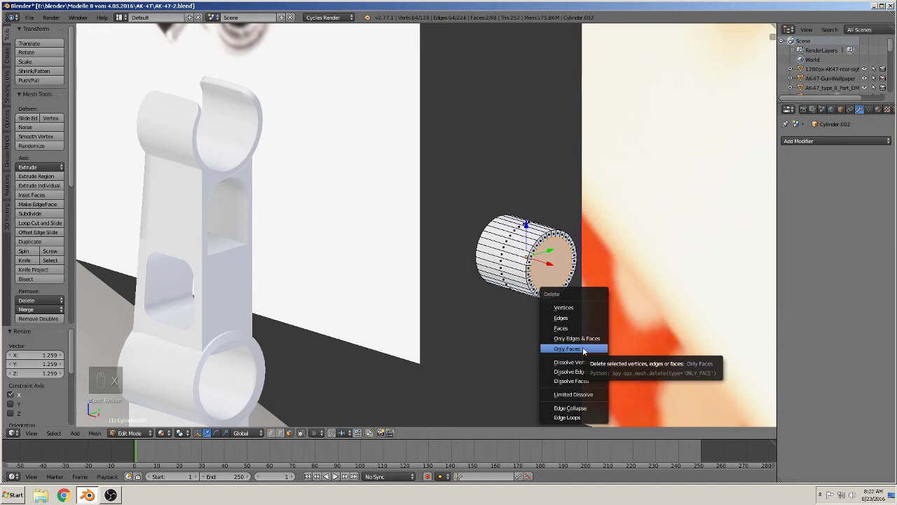
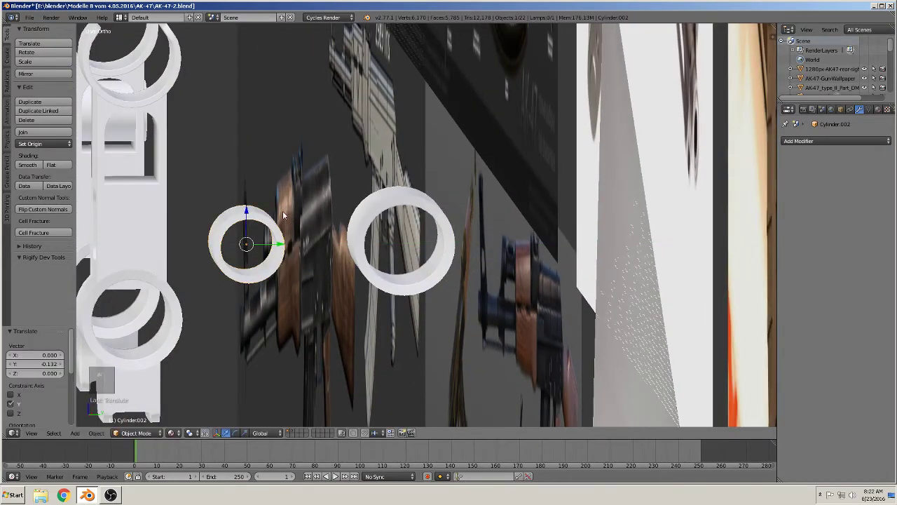
Step: Delete the selected top section of the ring to cut a gap out of the tube
drag(388, 171, 341, 206)
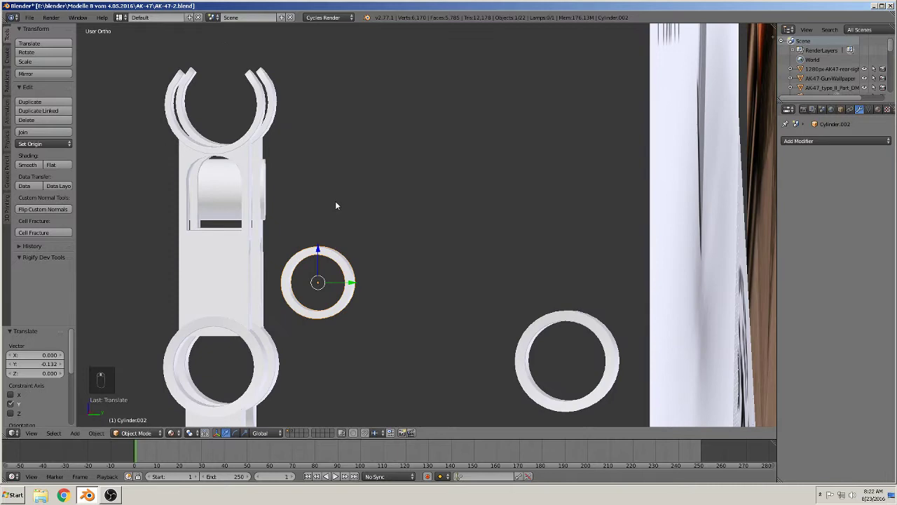
key(Tab)
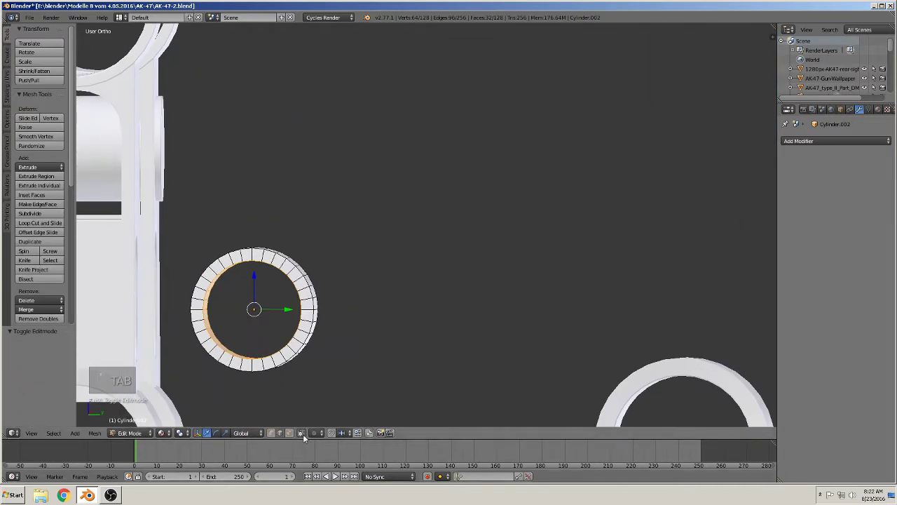
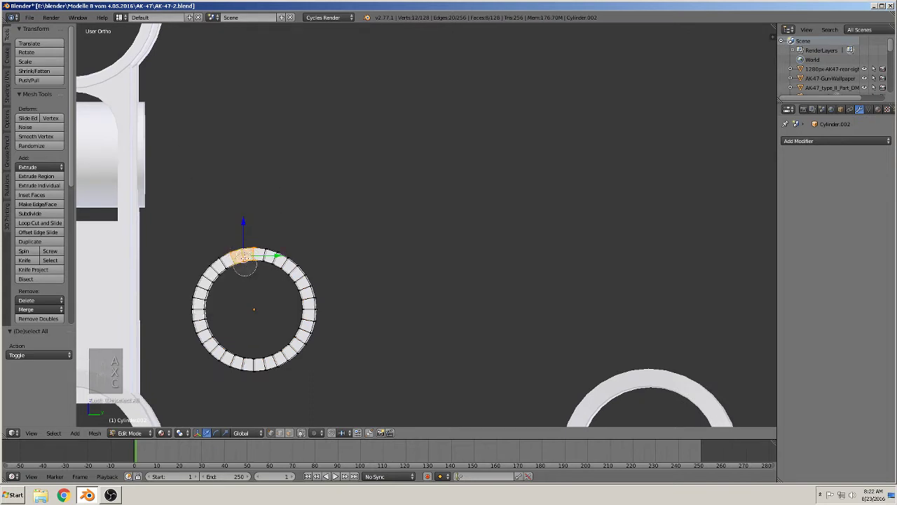
key(x)
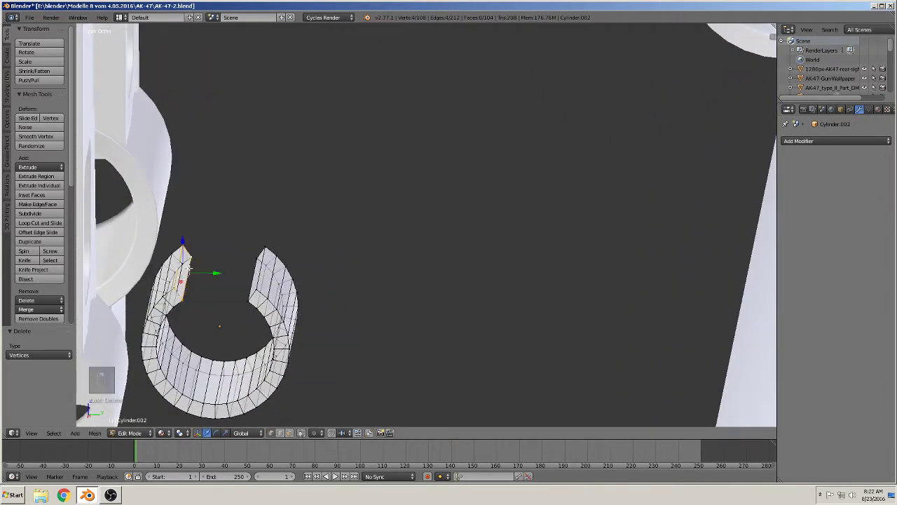
Step: Fill both open ends of the cut with faces and leave Edit Mode
key(f)
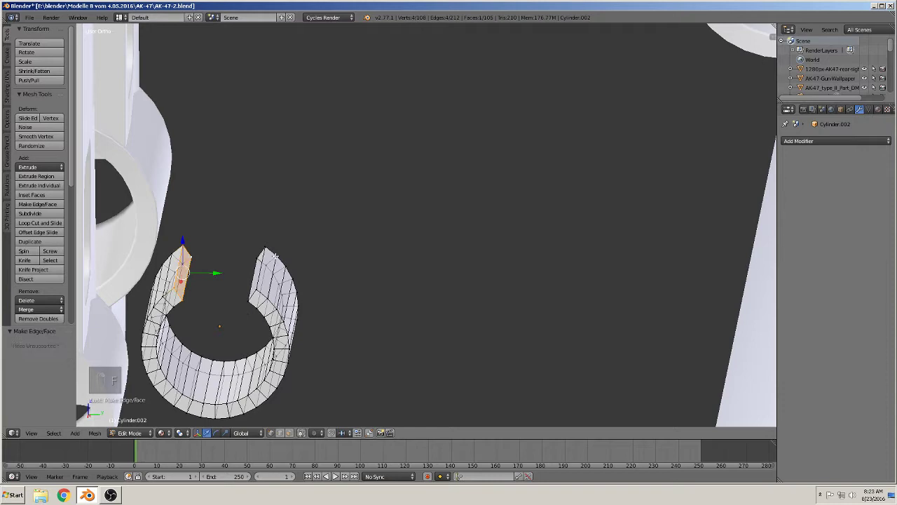
key(f)
key(Tab)
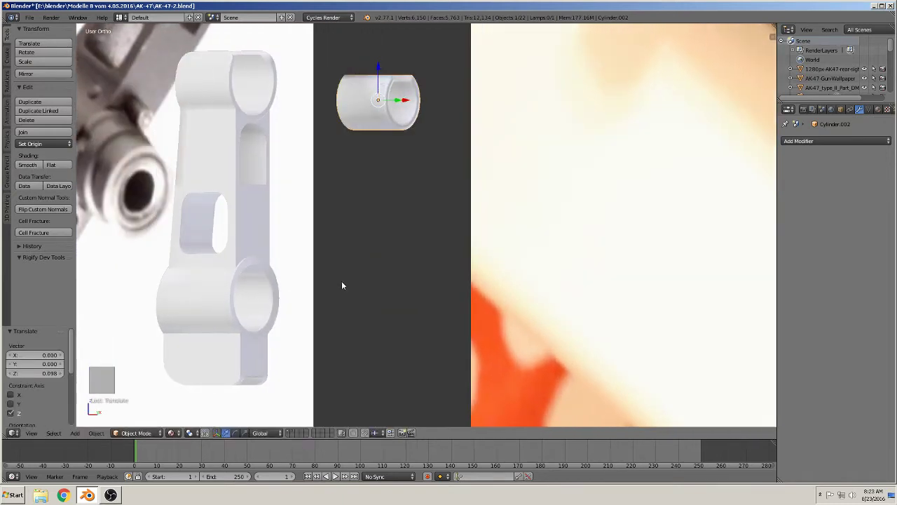
Step: Add a cube and move it into position below the tube ends, viewed from the front
key(a)
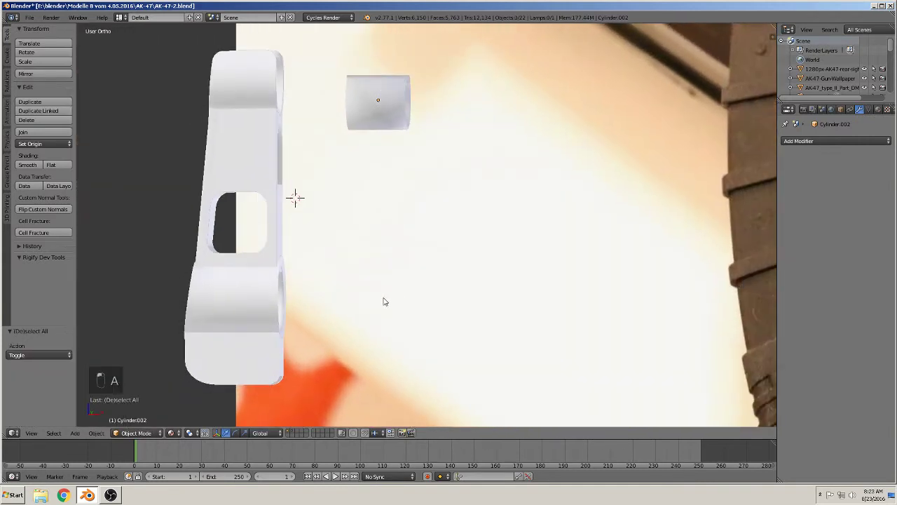
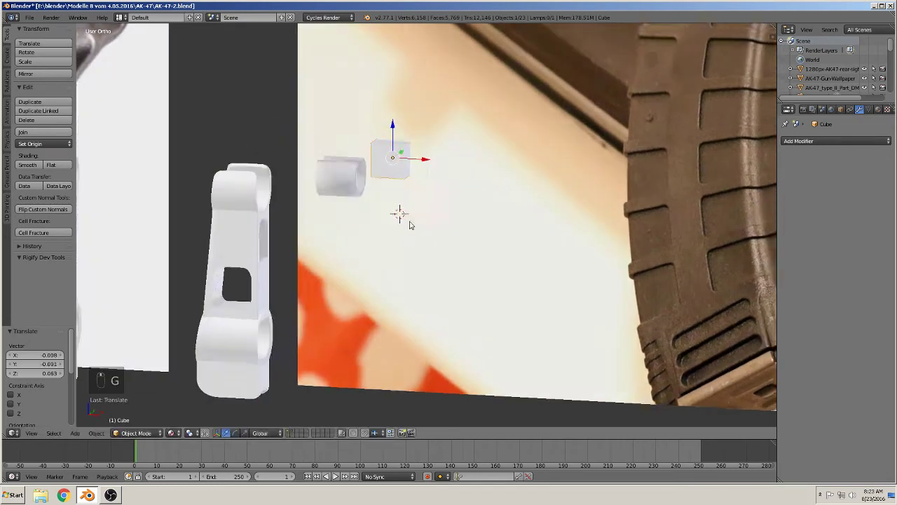
drag(414, 156, 343, 227)
drag(354, 226, 308, 206)
key(KP_1)
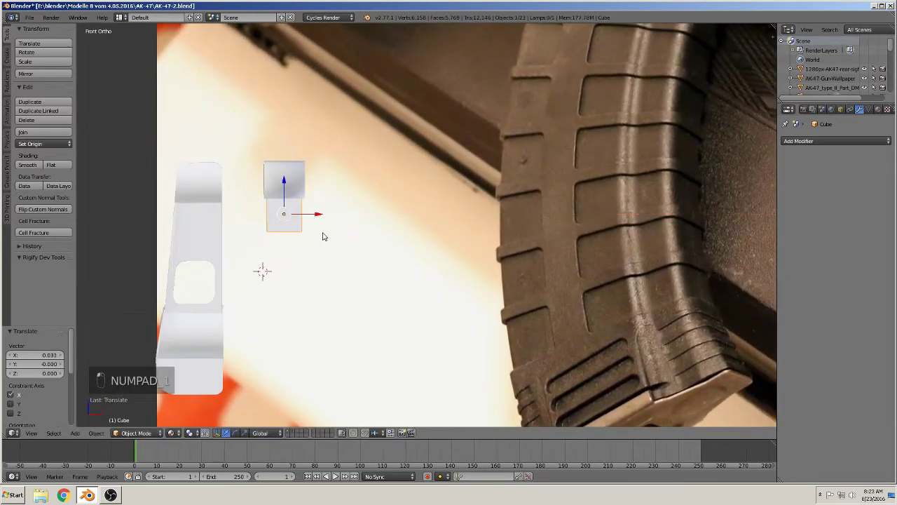
Step: Extrude the block's bottom face straight down into a tall stem and taper its lower part
key(s)
key(Tab)
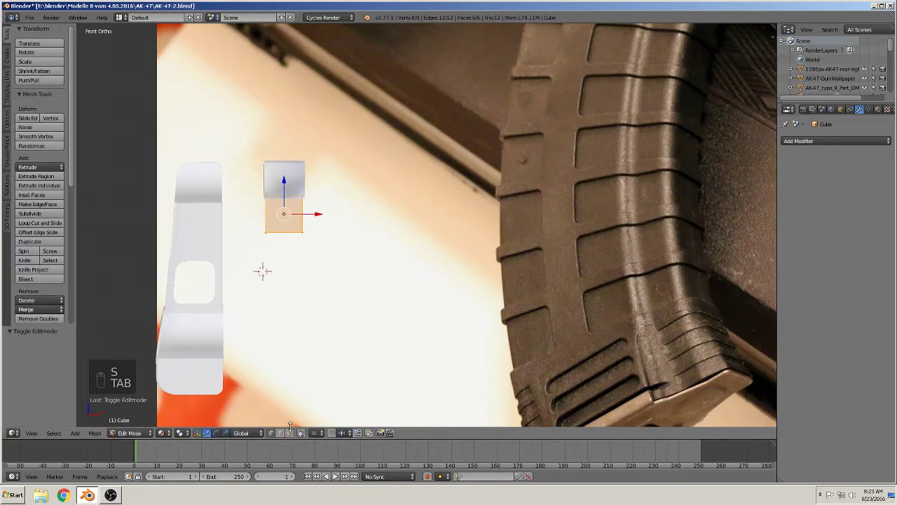
key(a)
key(c)
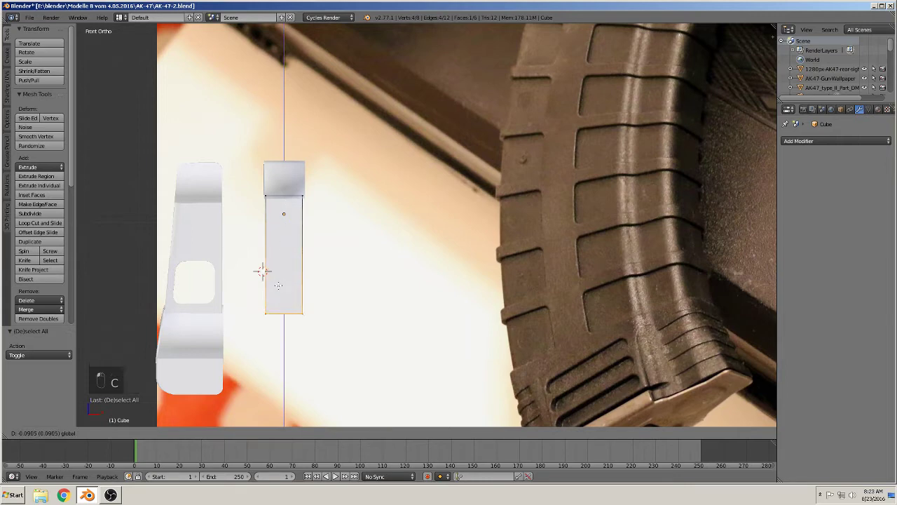
key(a)
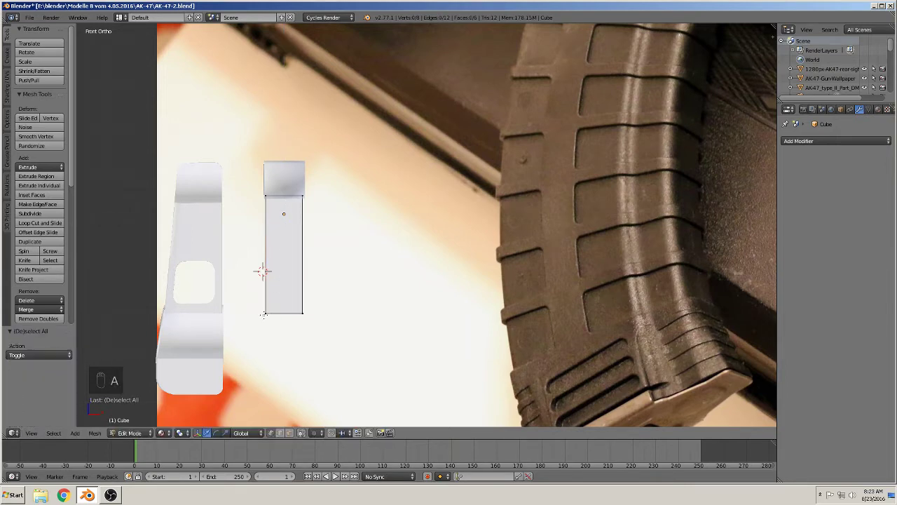
key(c)
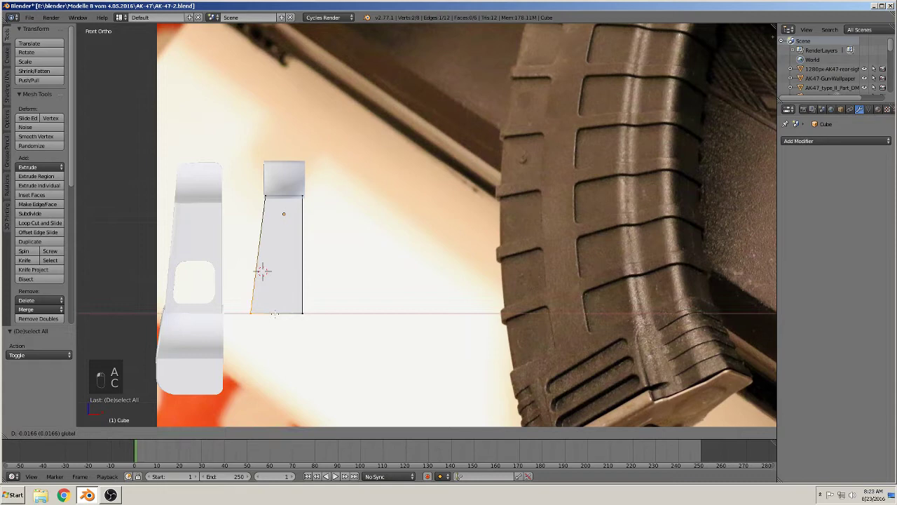
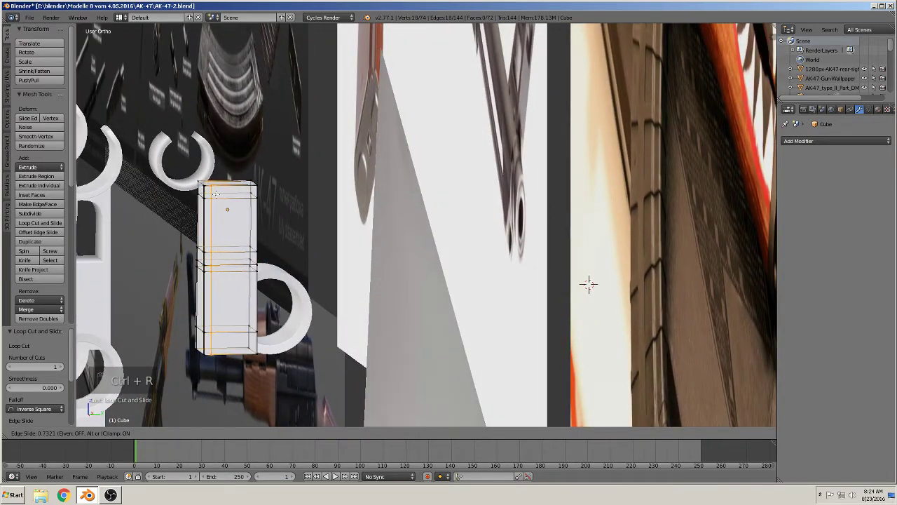
Step: Cut the block into a hollow frame and bridge each exposed gap in its walls with new faces
key(ctrl+r)
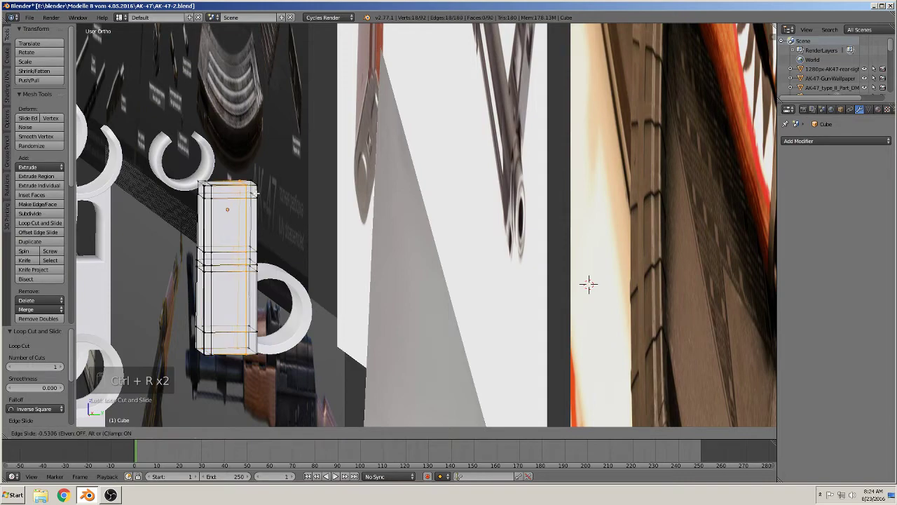
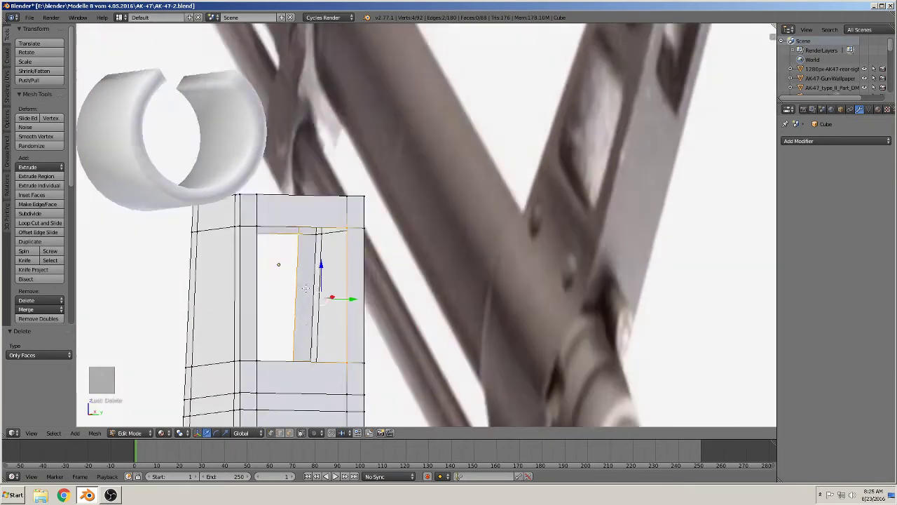
key(f)
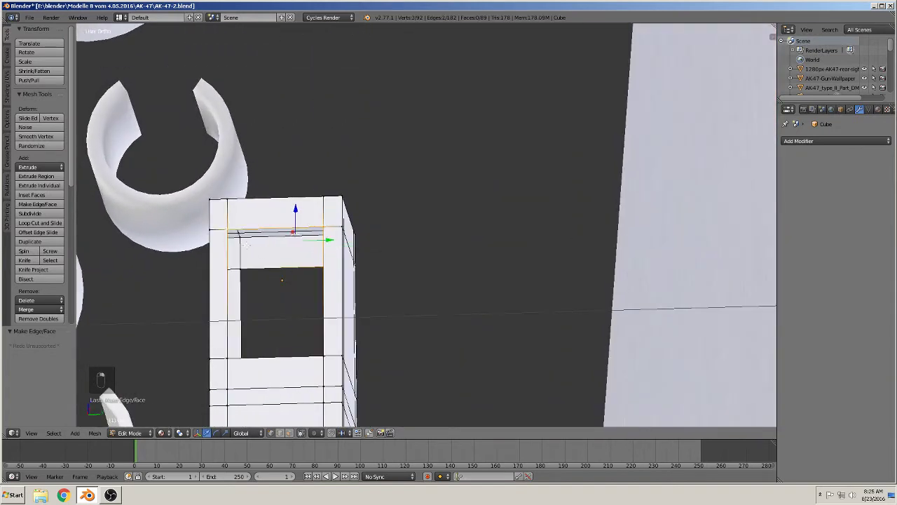
key(f)
key(g)
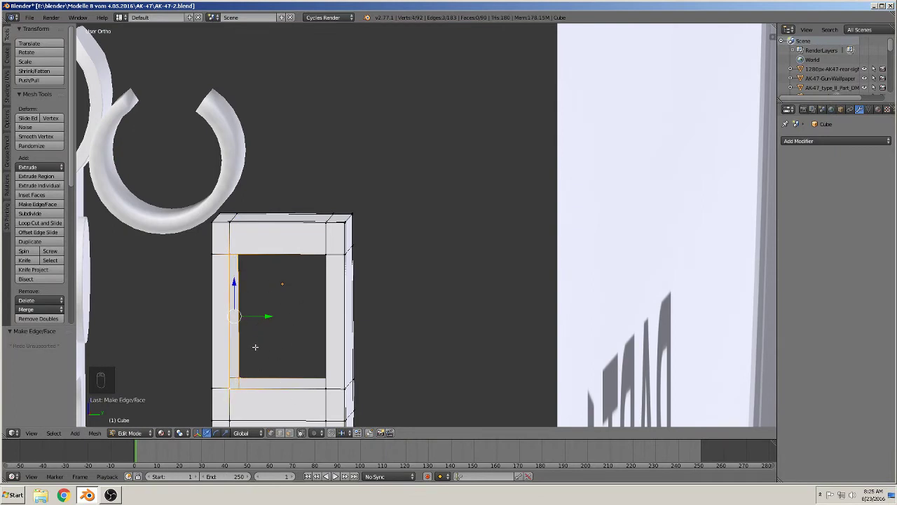
key(f)
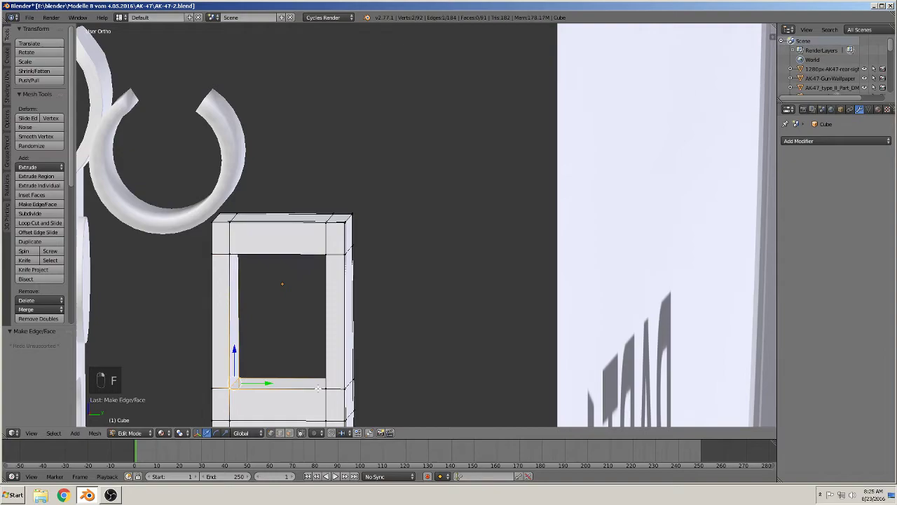
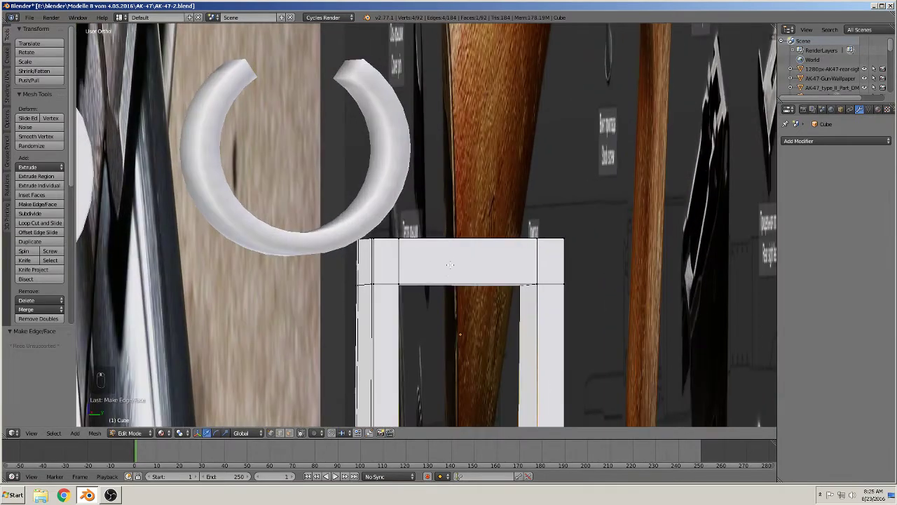
Step: Add and slide extra edge loops through the frame's top bar and left leg
key(ctrl+r)
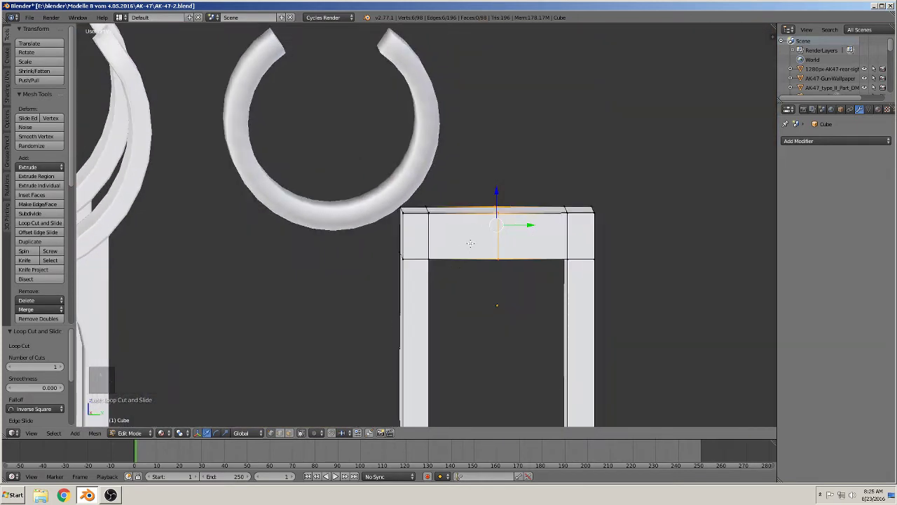
key(ctrl+r)
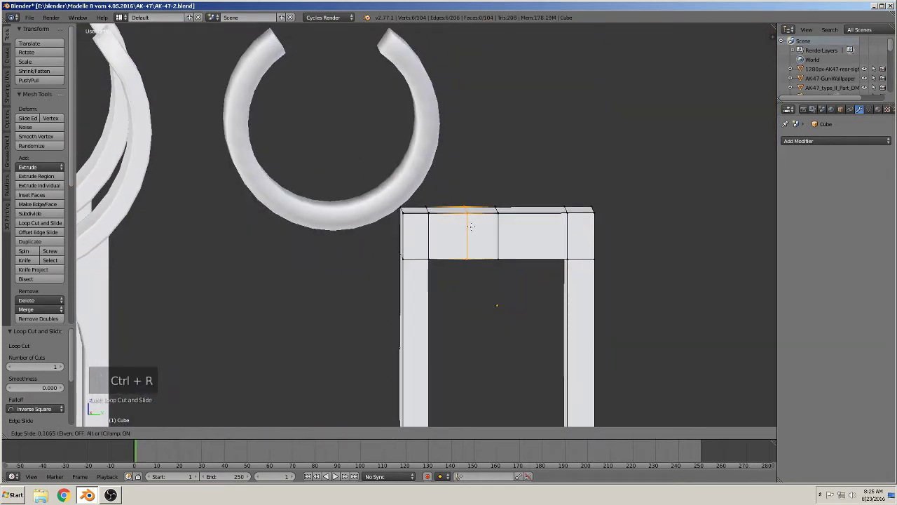
key(ctrl+r)
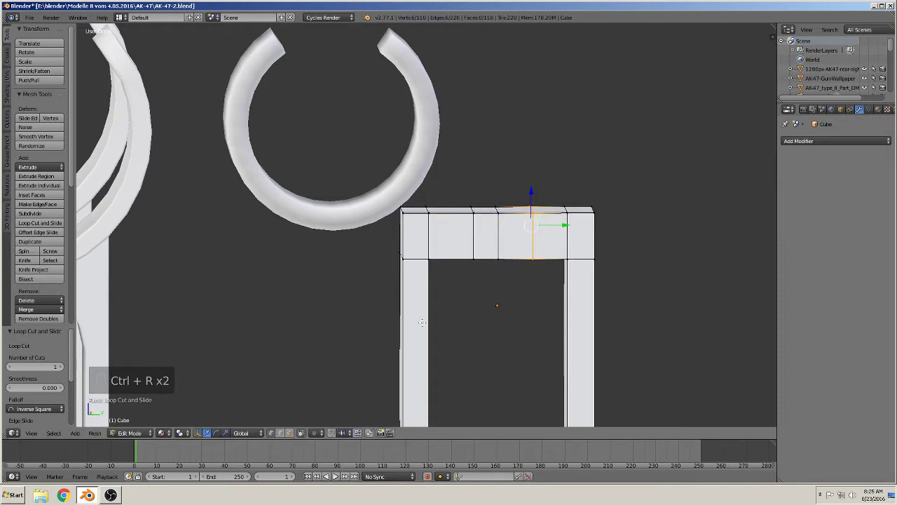
key(ctrl+r)
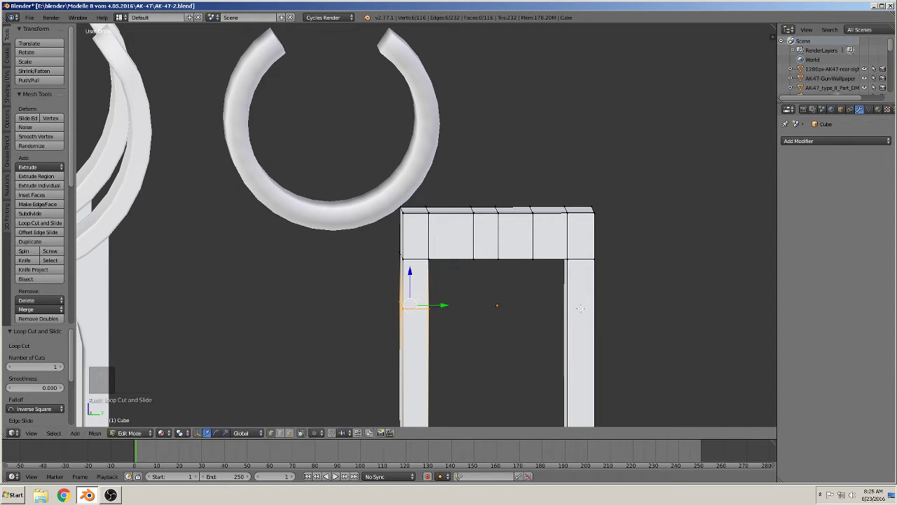
key(ctrl+r)
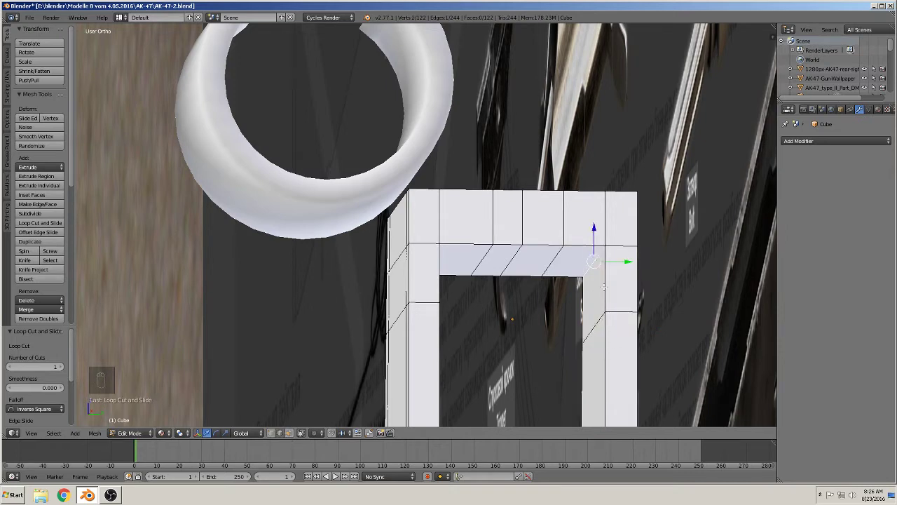
Step: Bevel the frame's inner upper corner edge into a rounded multi-segment curve
key(ctrl+b)
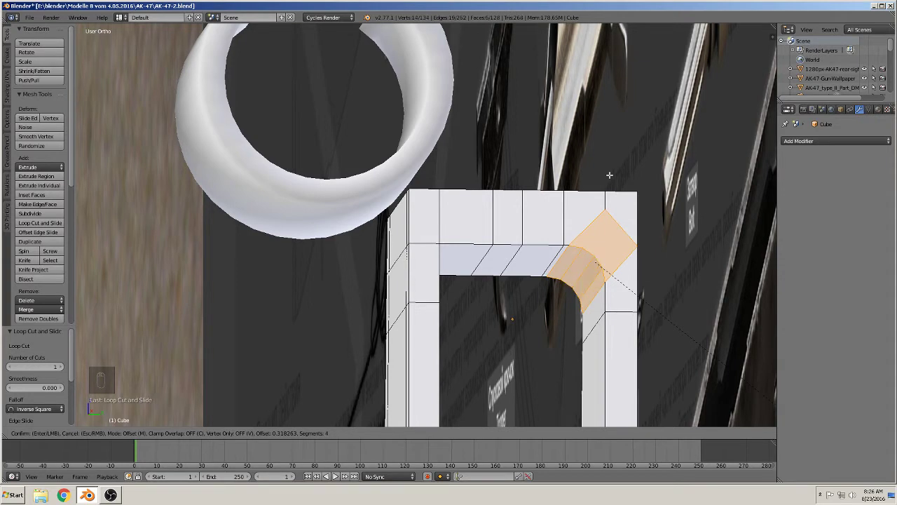
key(a)
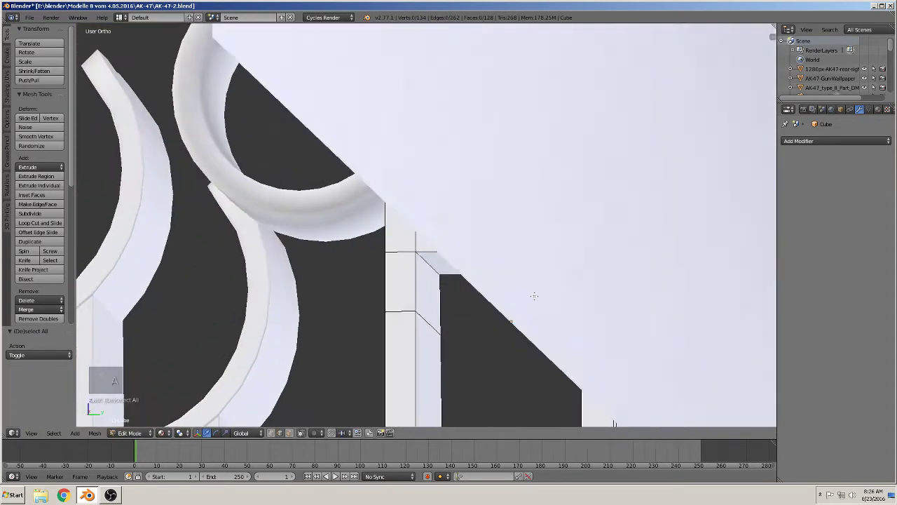
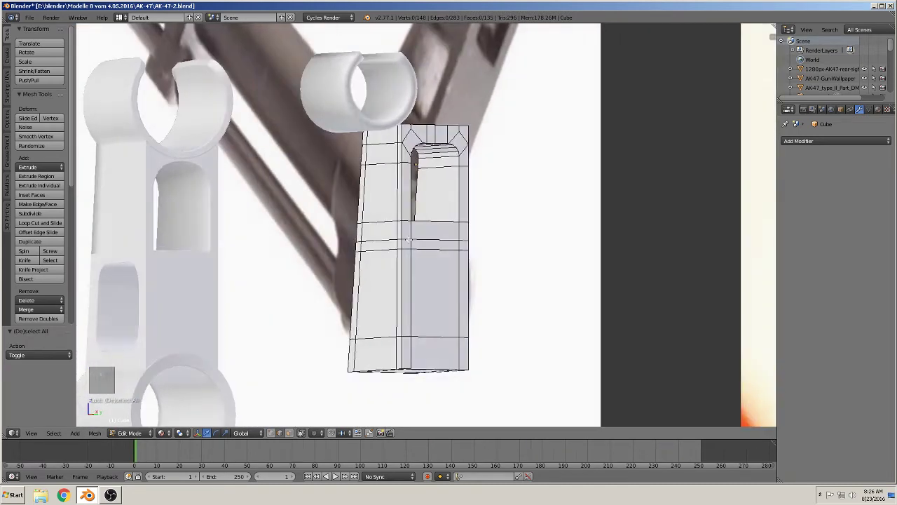
Step: Delete only the lower side face of the stem, leaving that side open
key(Tab)
key(Tab)
key(Tab)
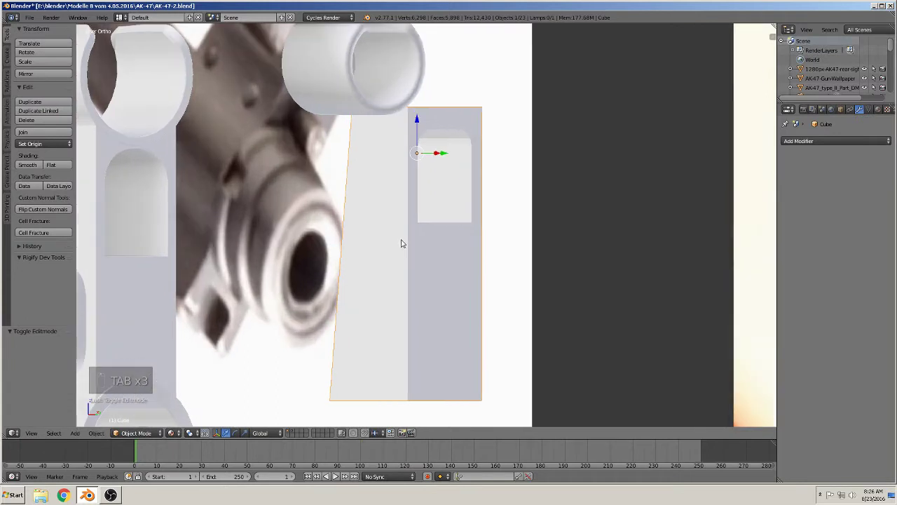
key(Tab)
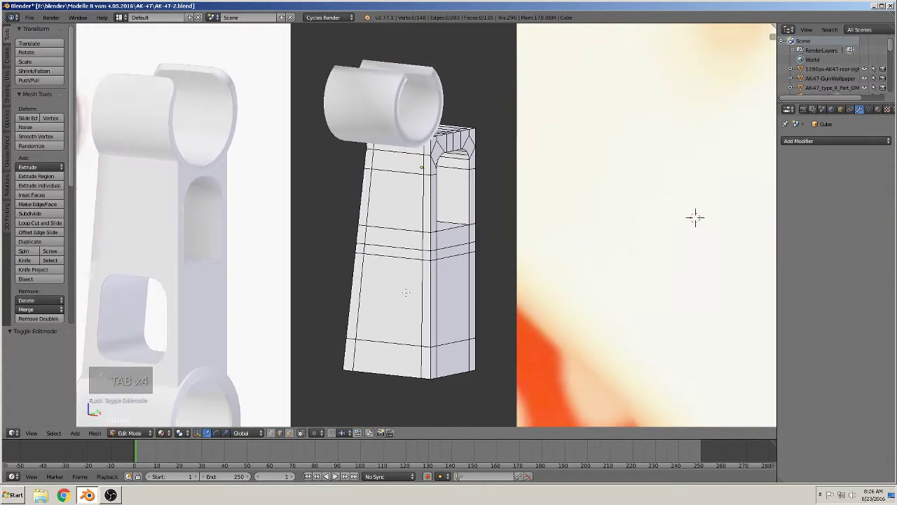
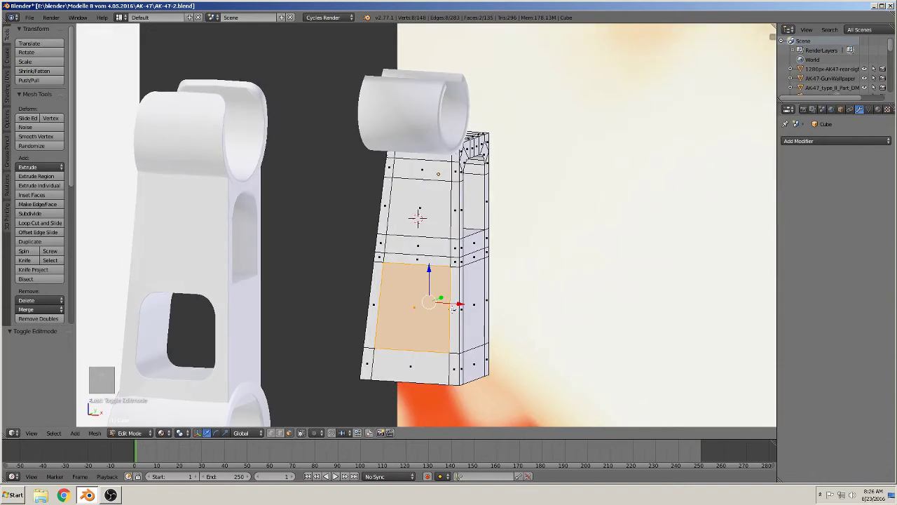
key(x)
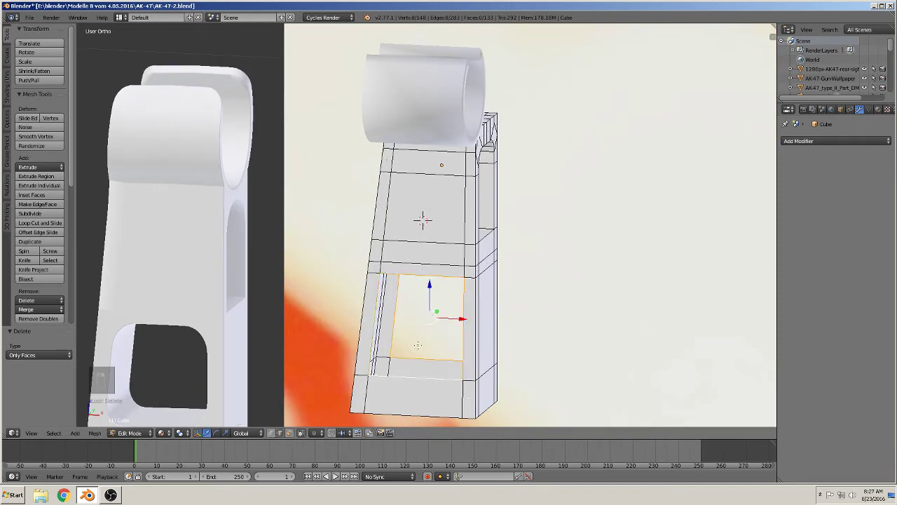
Step: Bridge the stem's side opening into a through window and bevel its corner edges round
key(space)
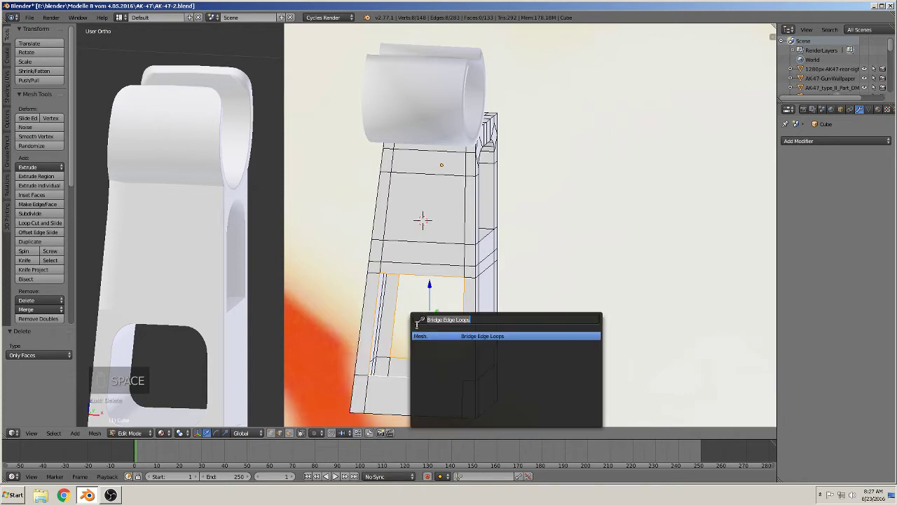
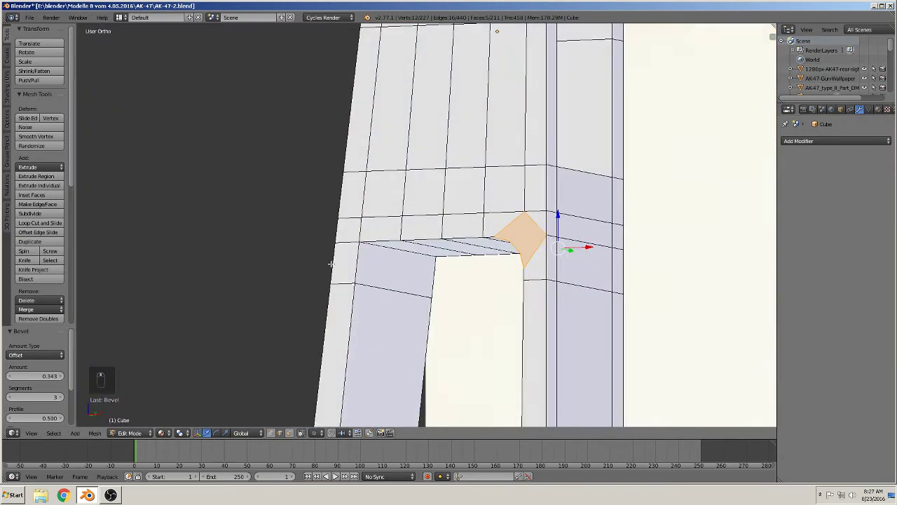
key(ctrl+b)
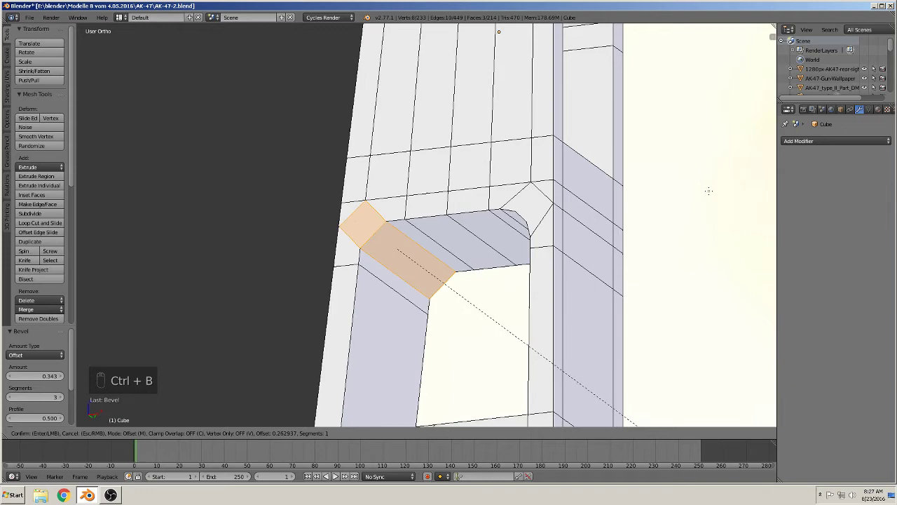
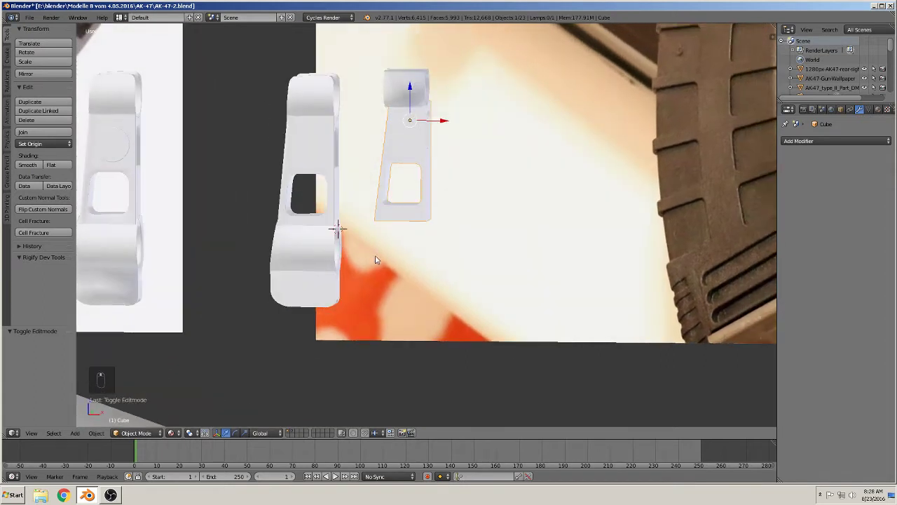
drag(412, 239, 96, 437)
Step: Add a cylinder, shrink it and move it into place beside the lower tube
drag(95, 437, 77, 433)
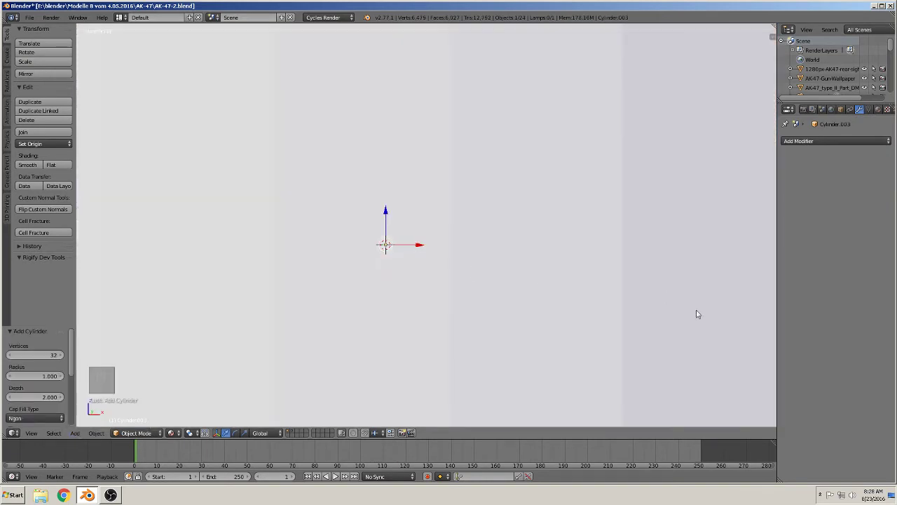
key(s)
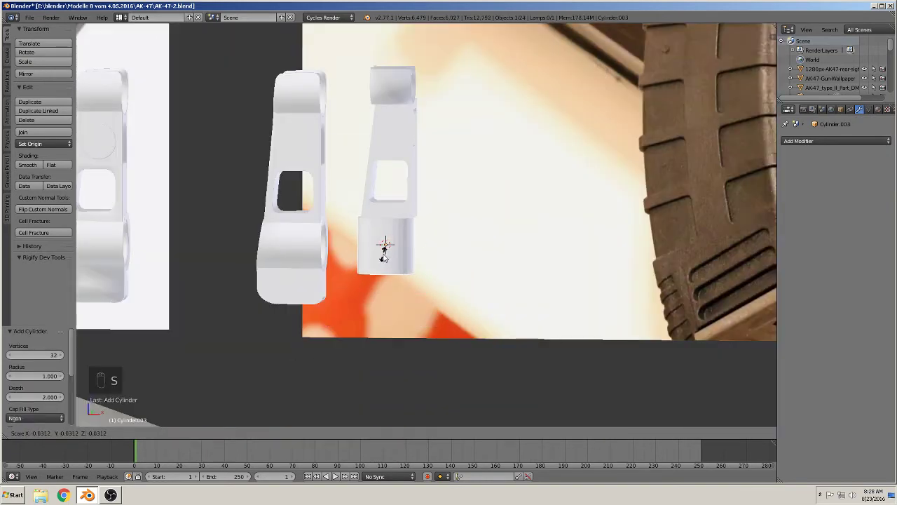
key(r)
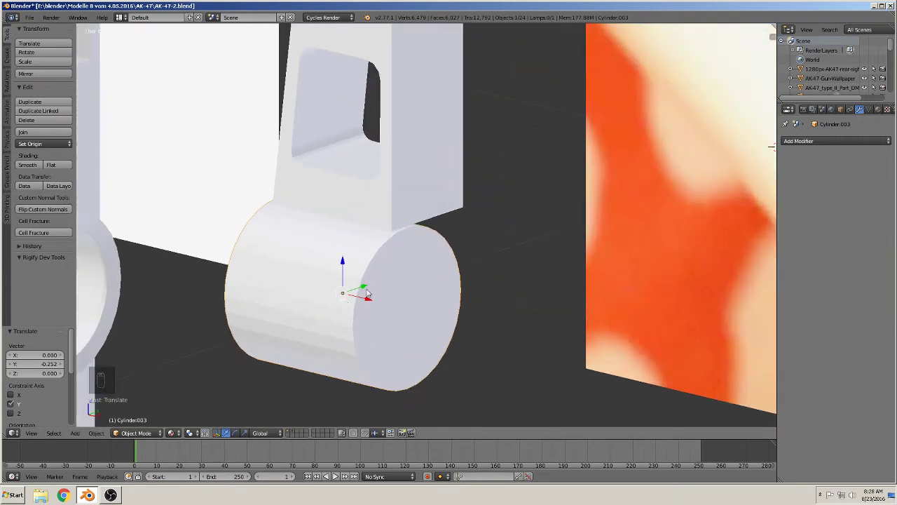
key(Tab)
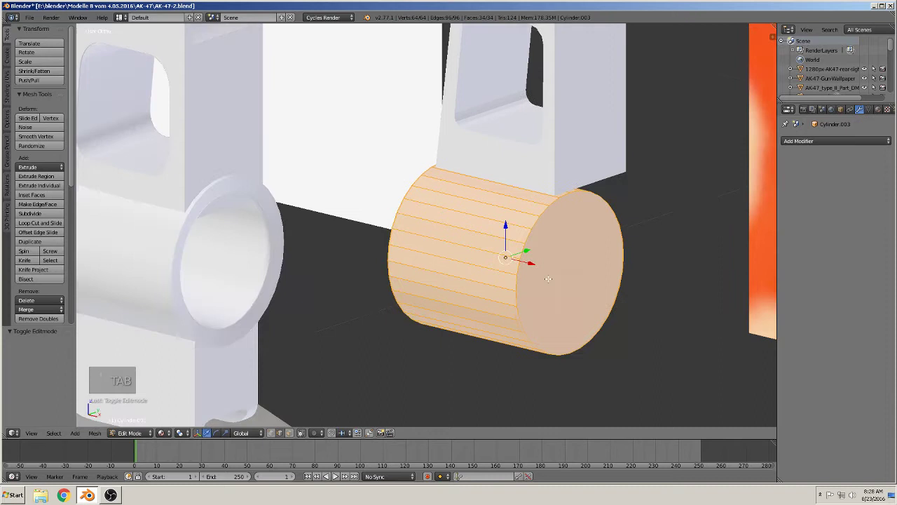
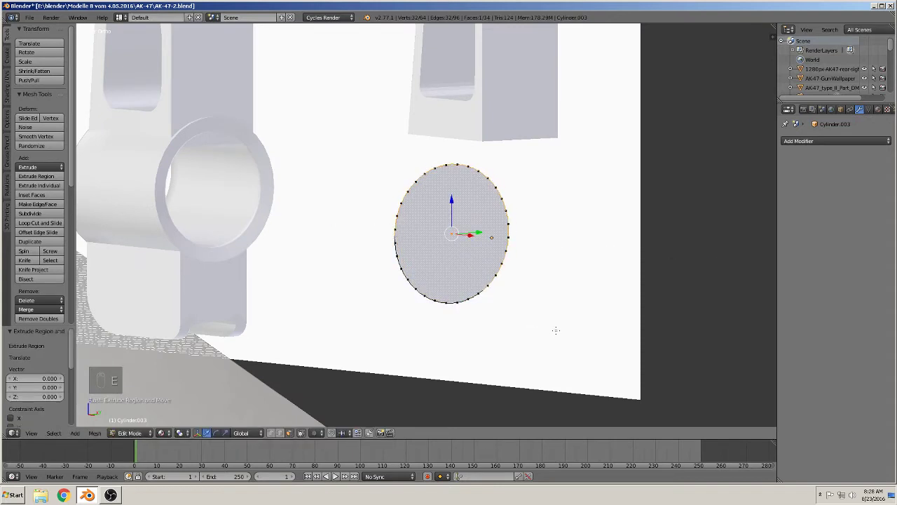
Step: Scale the extruded end face inward and delete the inner faces, leaving a thin flat ring
key(s)
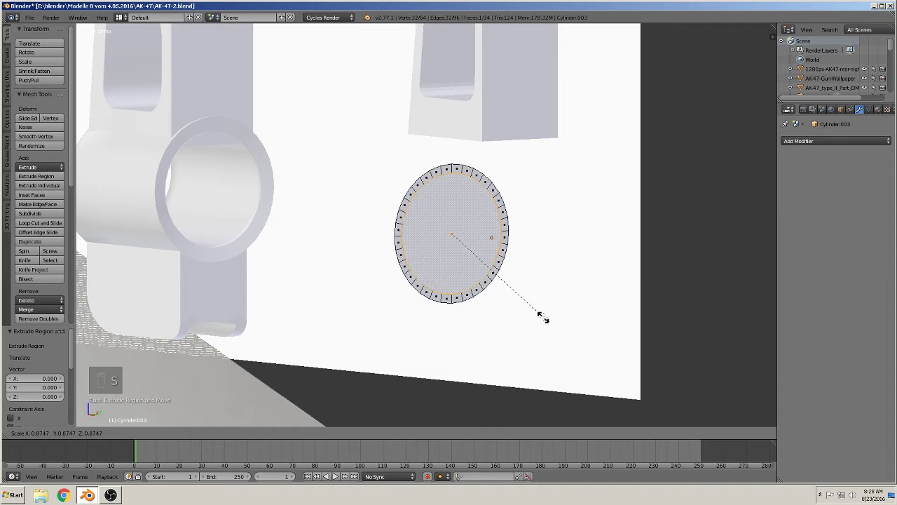
key(x)
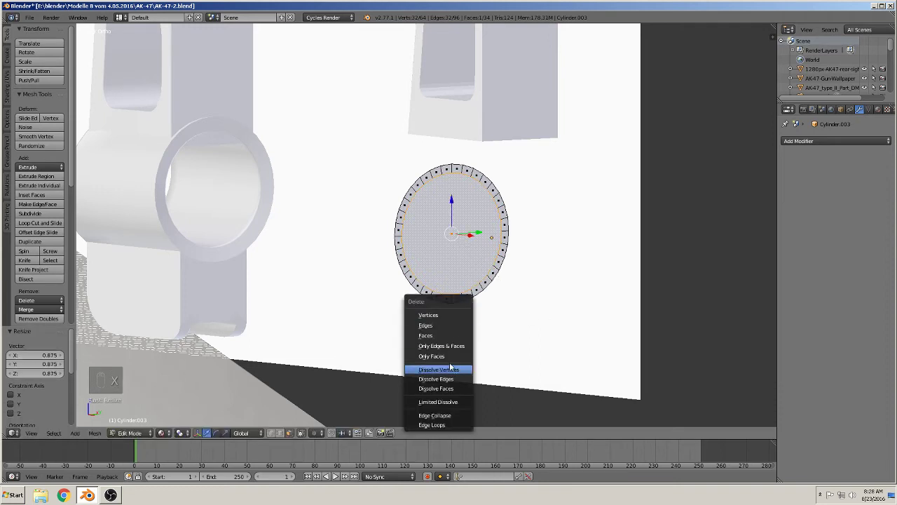
key(x)
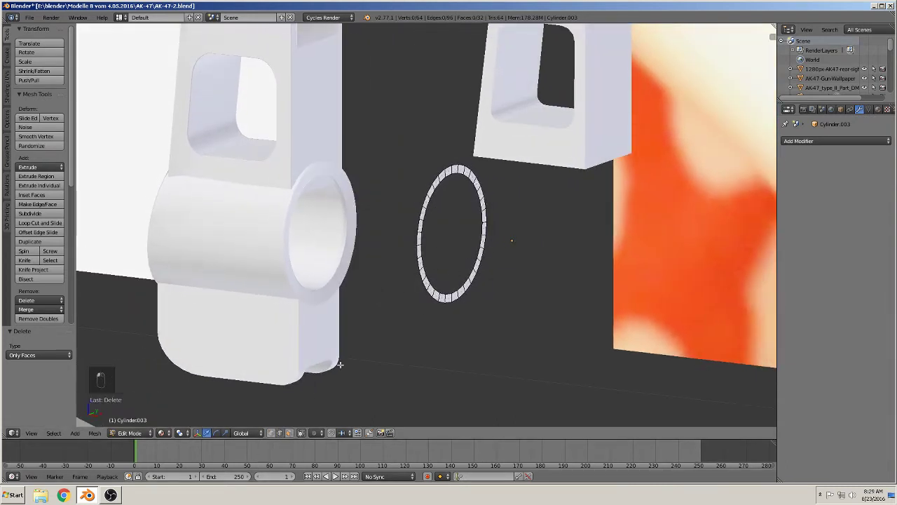
key(a)
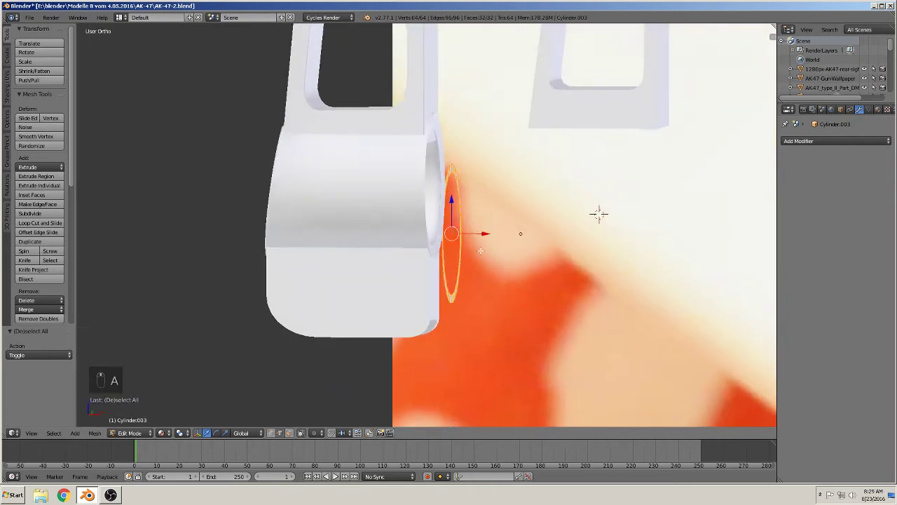
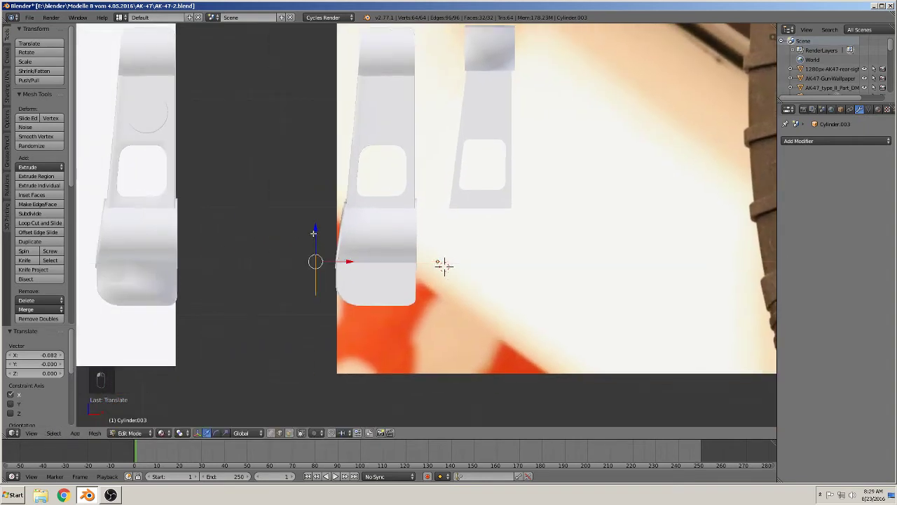
key(r)
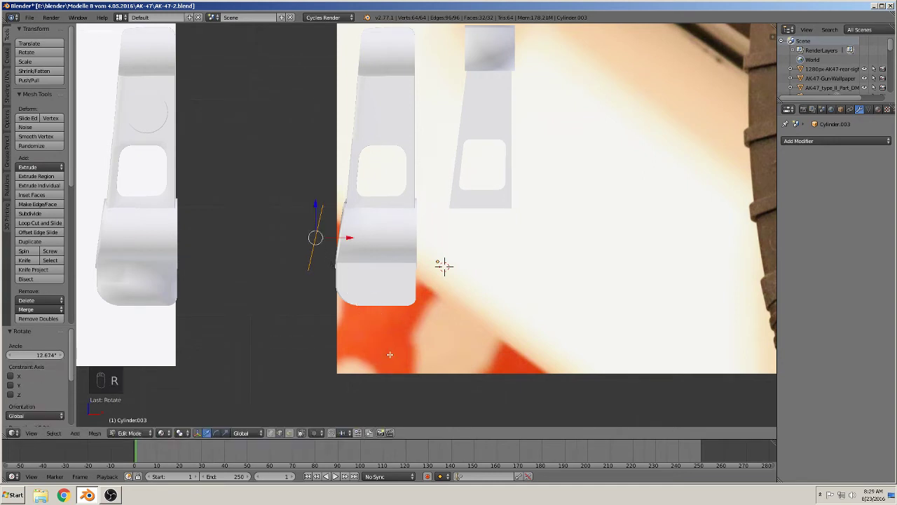
key(s)
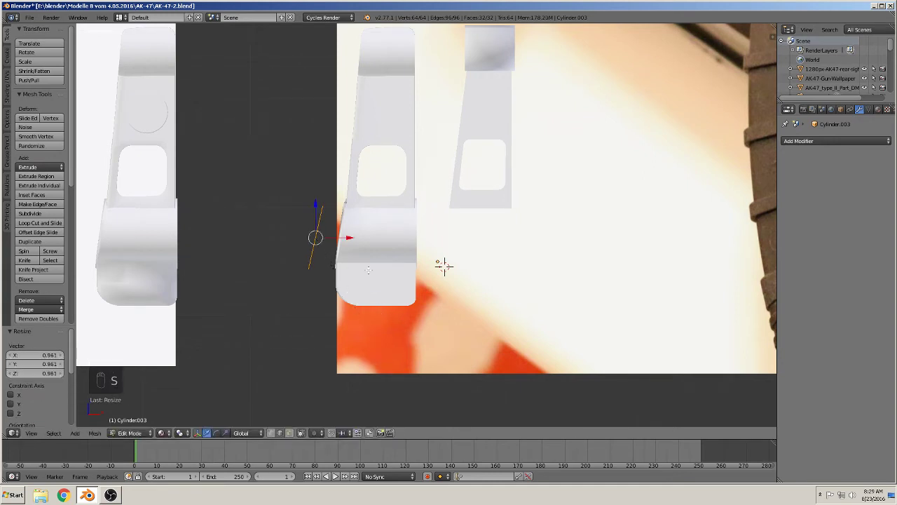
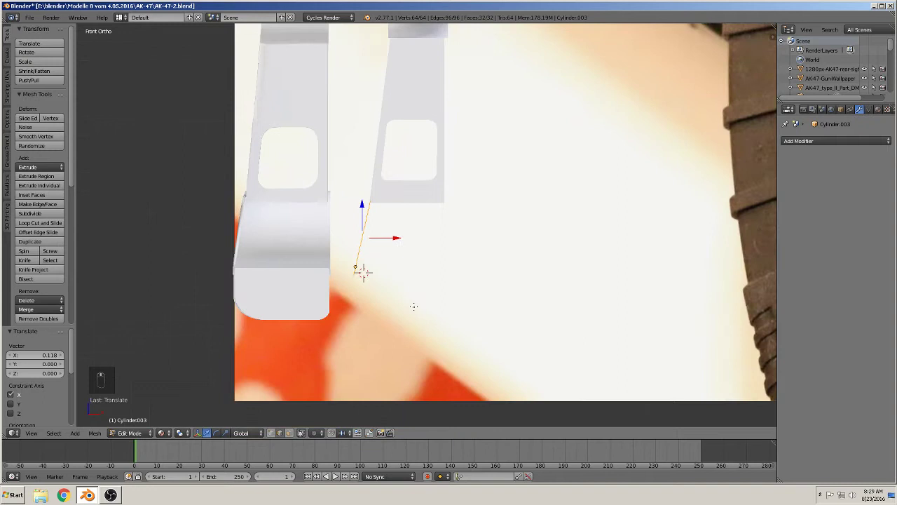
key(r)
key(Tab)
key(e)
drag(387, 257, 360, 284)
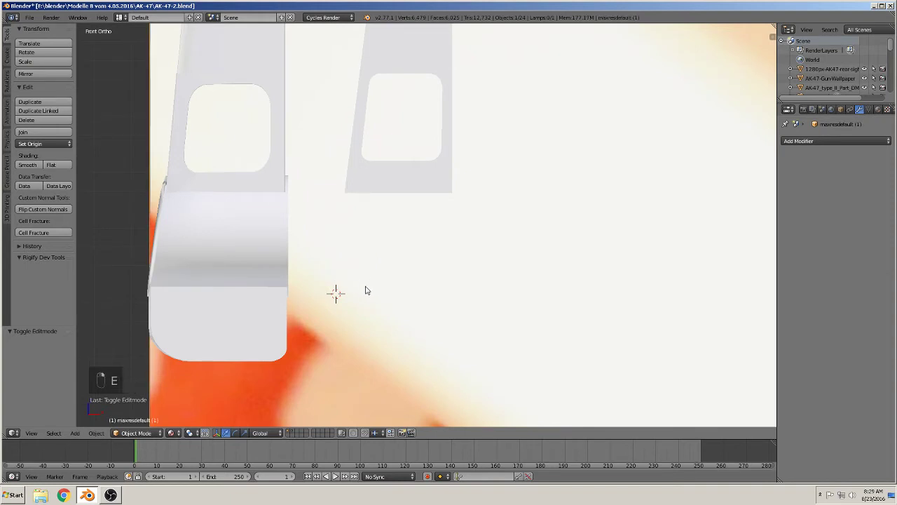
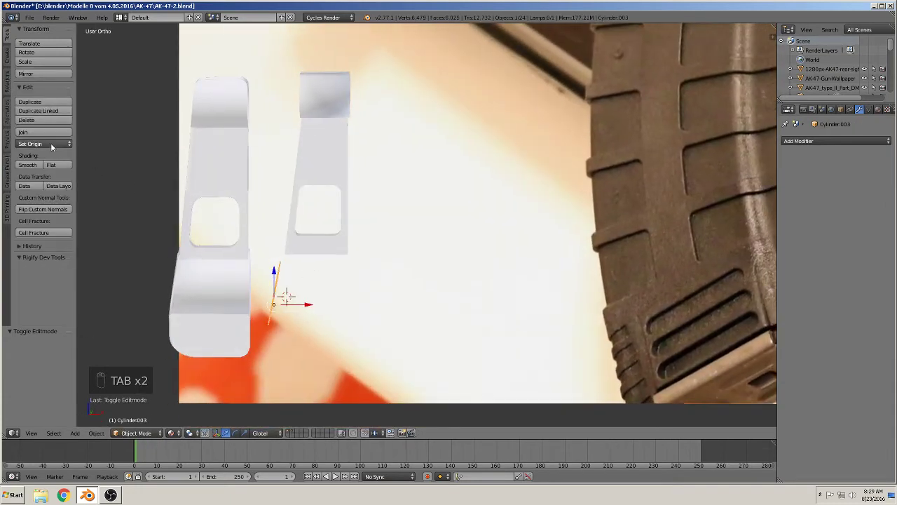
Step: Extrude the lower tube's end from the front view and shift the new section sideways past the stem
drag(272, 302, 244, 300)
key(Tab)
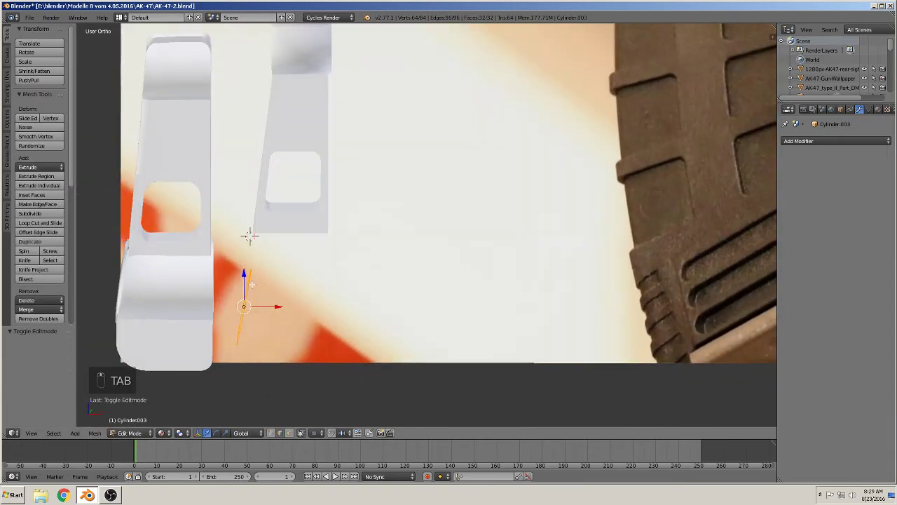
key(KP_1)
key(e)
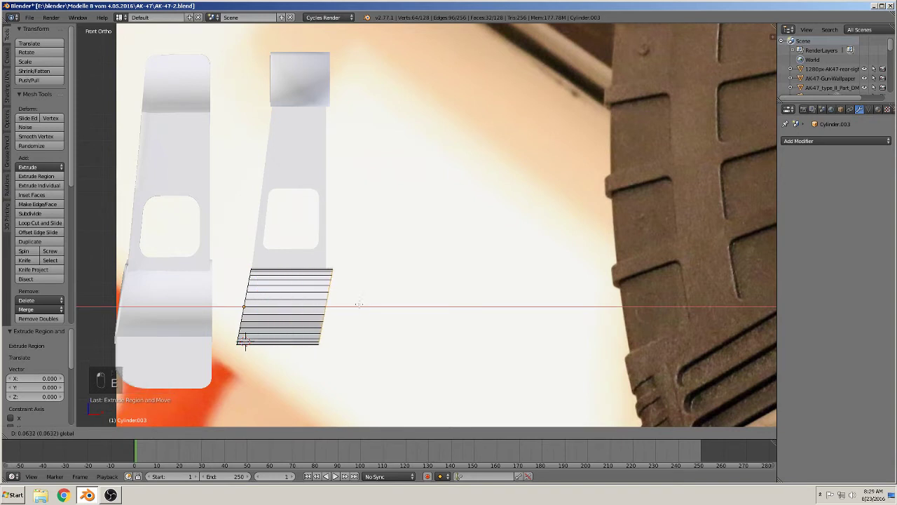
key(s)
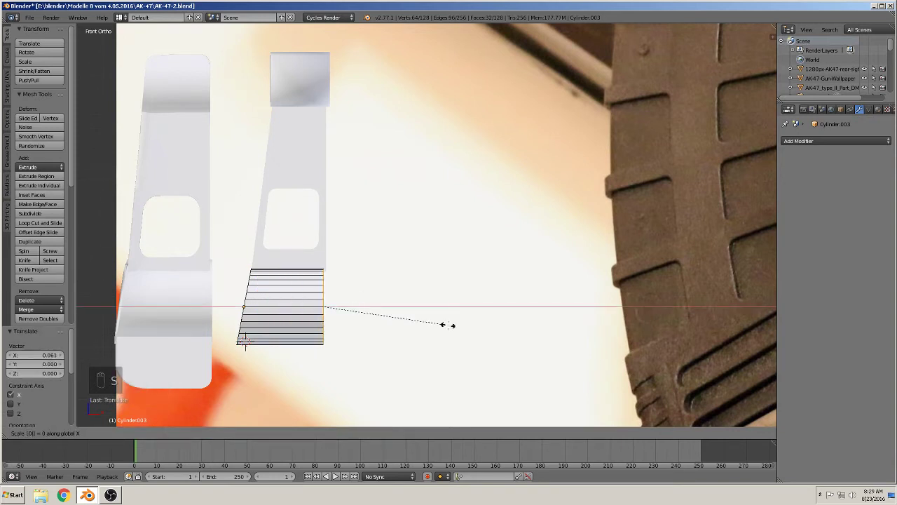
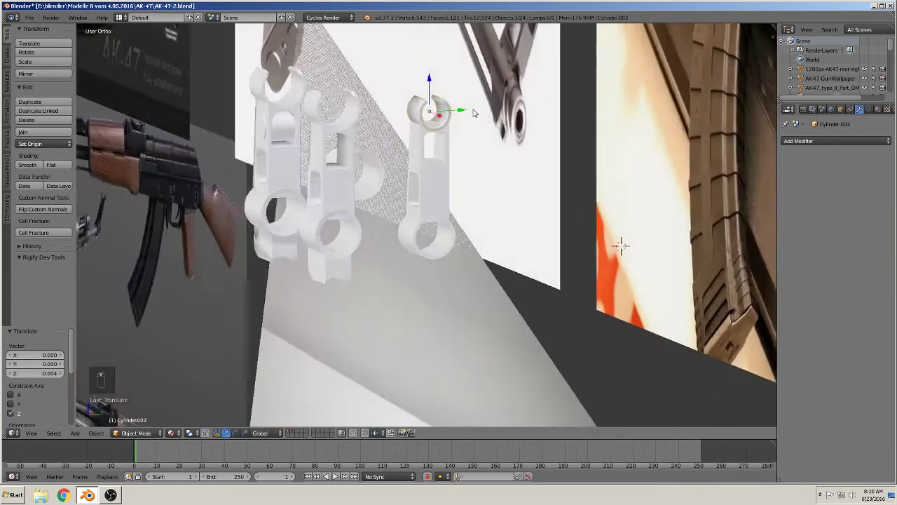
Step: Select the lower tube of a single bracket and shade it smooth
drag(515, 117, 414, 320)
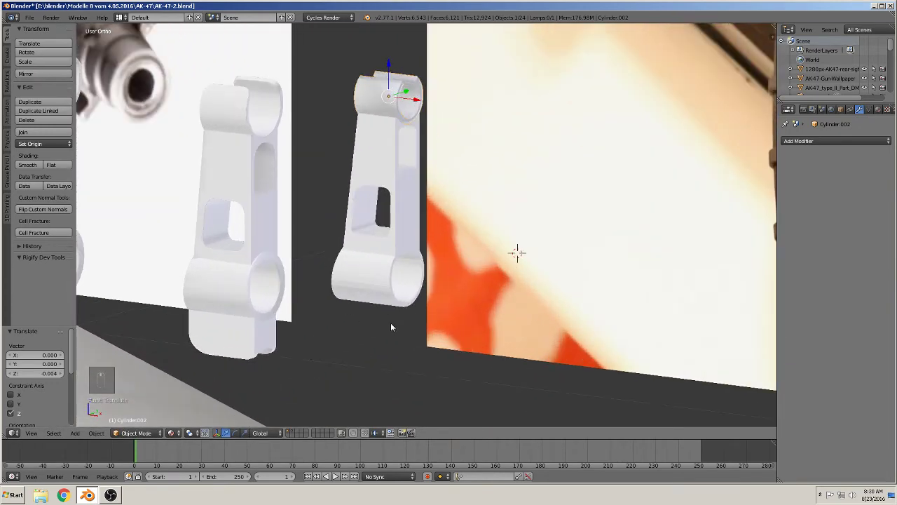
drag(373, 285, 89, 163)
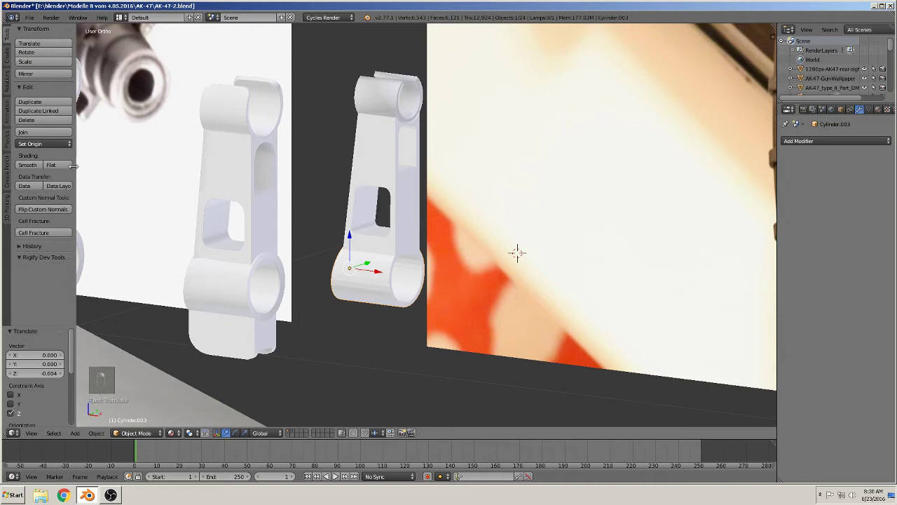
drag(335, 296, 441, 286)
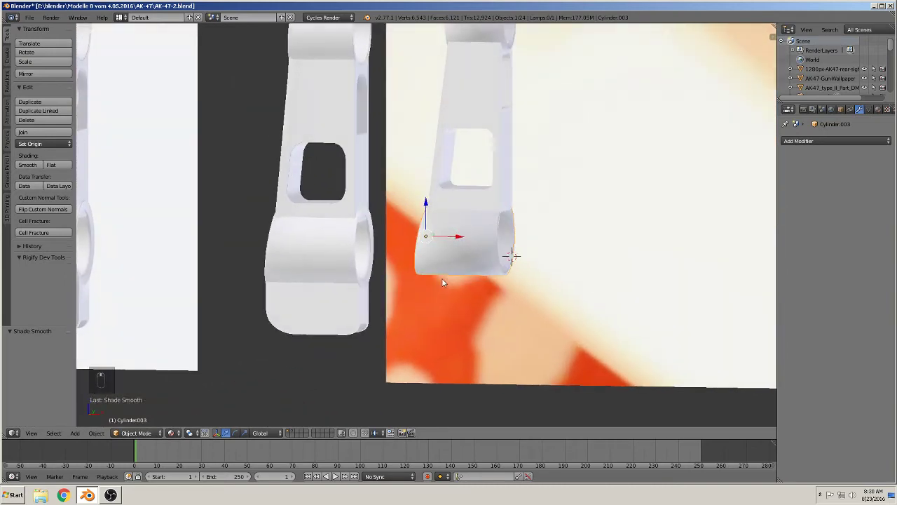
middle_click(433, 223)
middle_click(440, 219)
Step: Switch into editing the stem's mesh with its window wall faces selected
key(Tab)
key(Tab)
key(Tab)
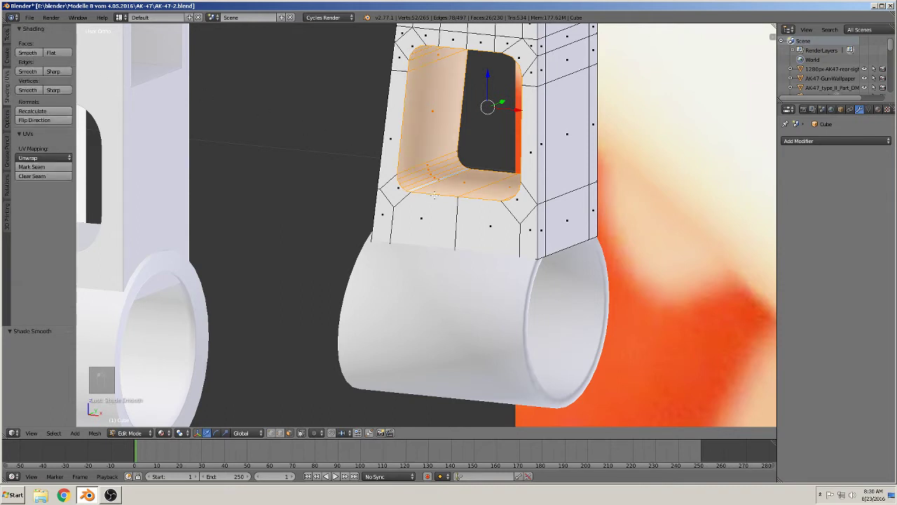
Step: Add edge loops inside the stem's window opening, near its lower edge, and near the stem's top
key(Tab)
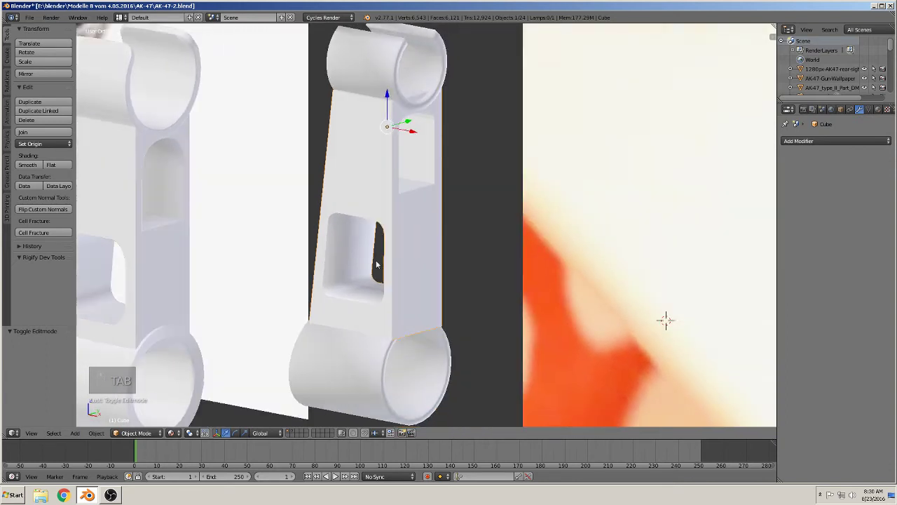
key(Tab)
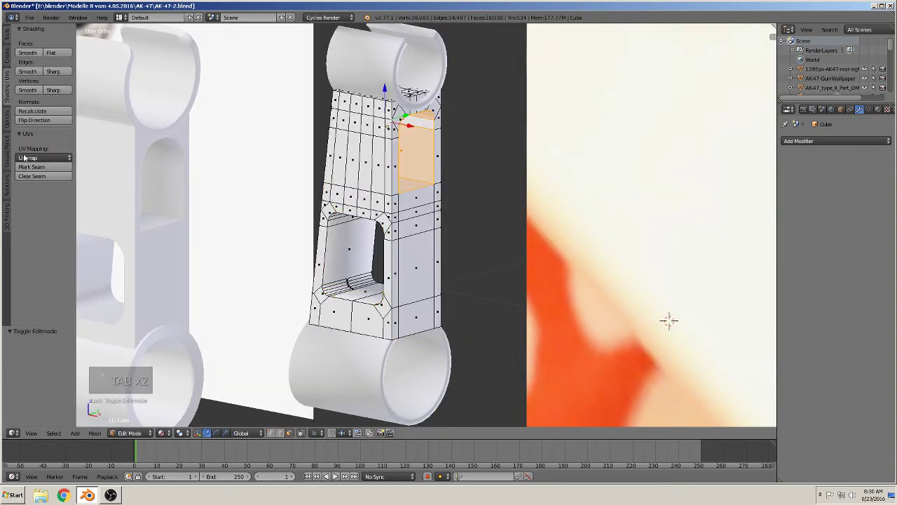
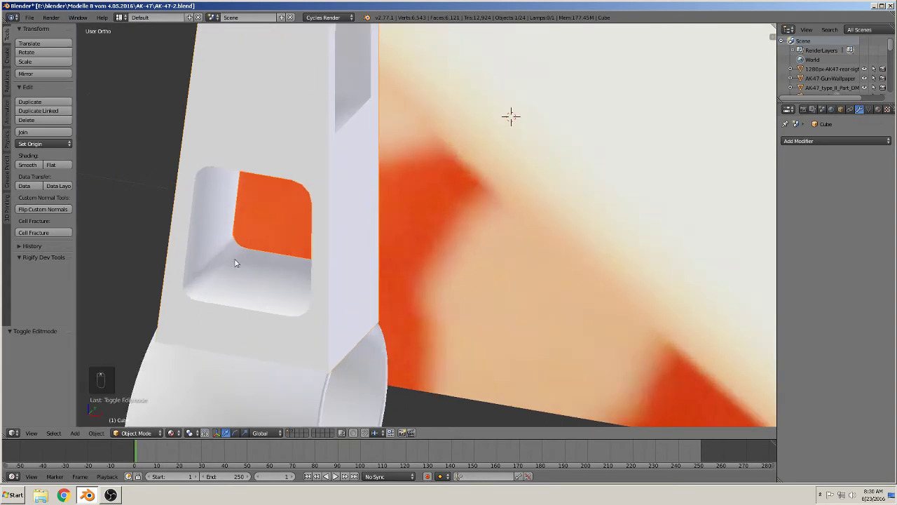
key(Tab)
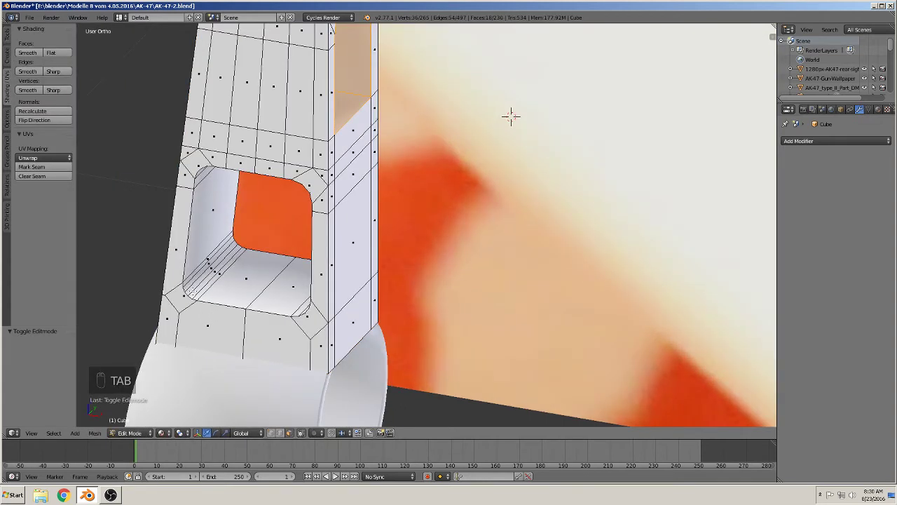
key(ctrl+r)
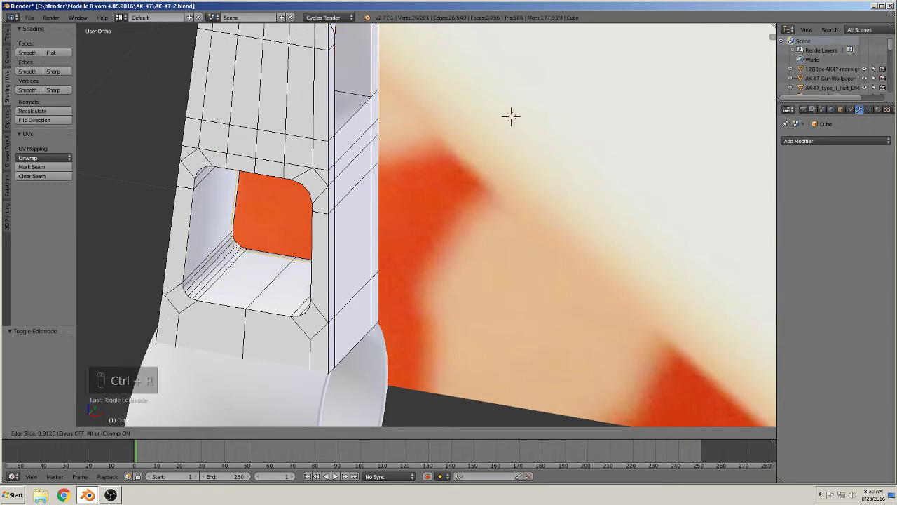
key(ctrl+r)
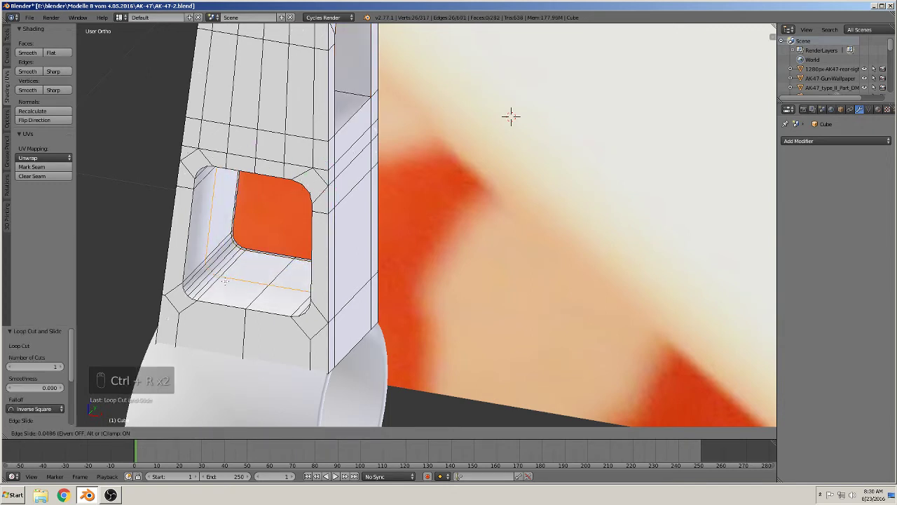
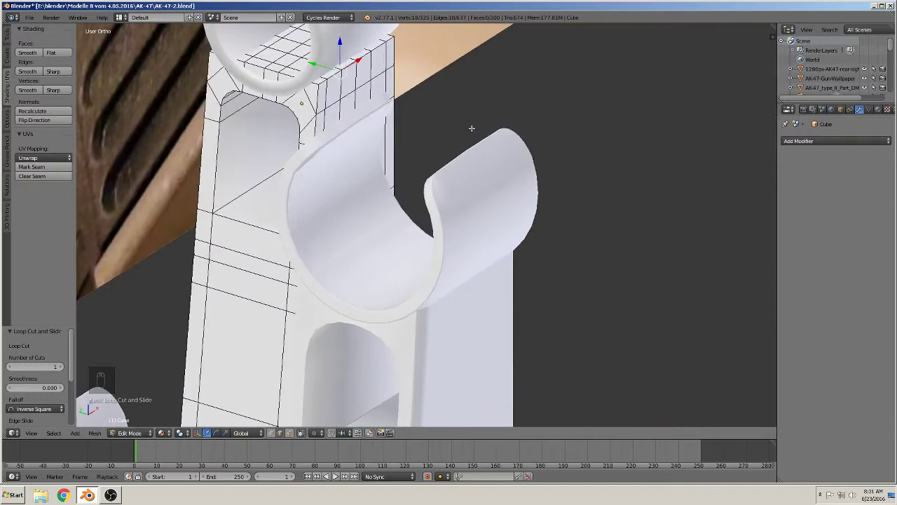
key(ctrl+r)
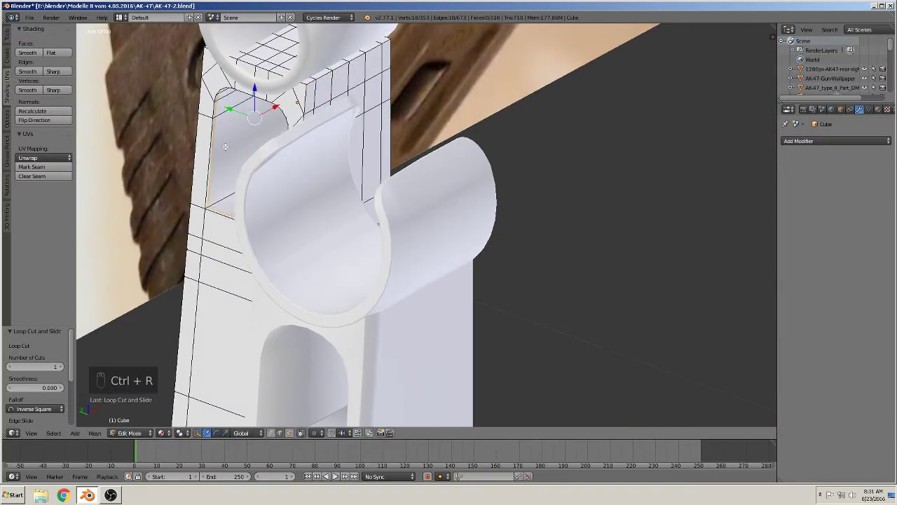
key(Tab)
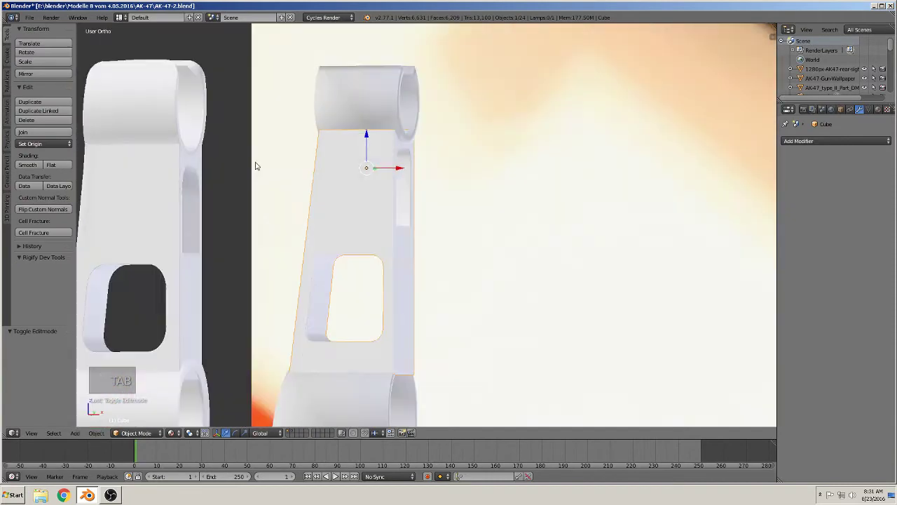
Step: Add edge loops across the upper tube near its end, close to the rim, and along the inner rim edge
drag(272, 338, 292, 332)
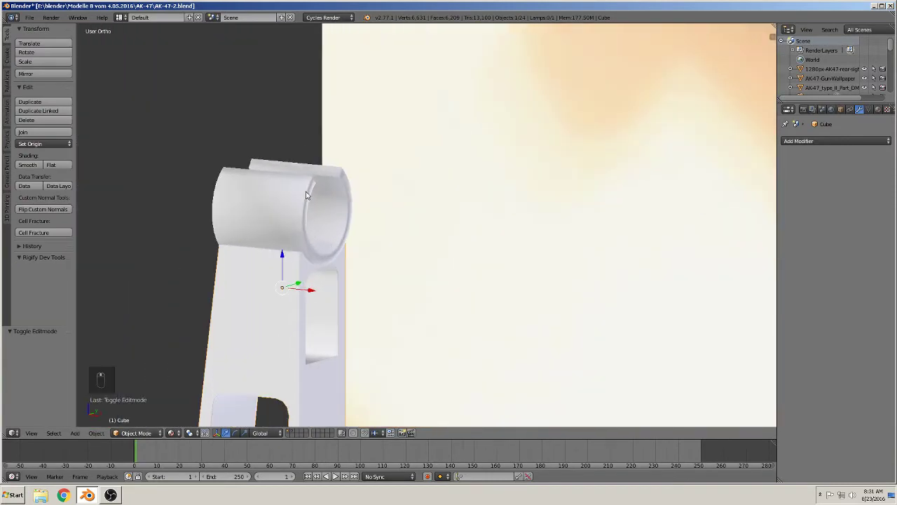
key(Tab)
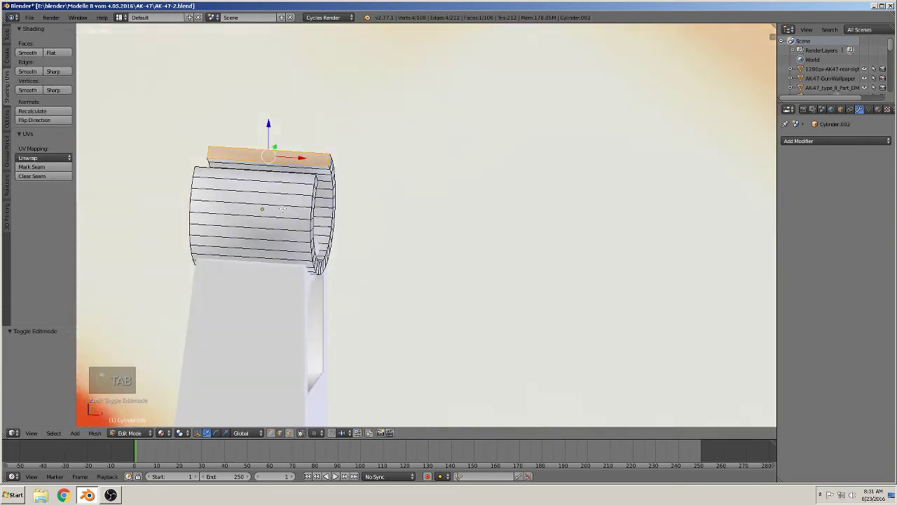
key(ctrl+r)
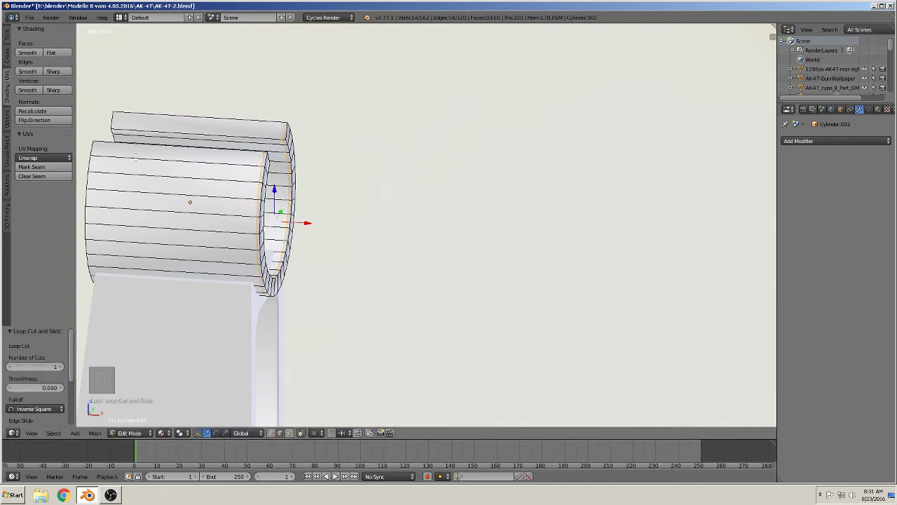
key(ctrl+r)
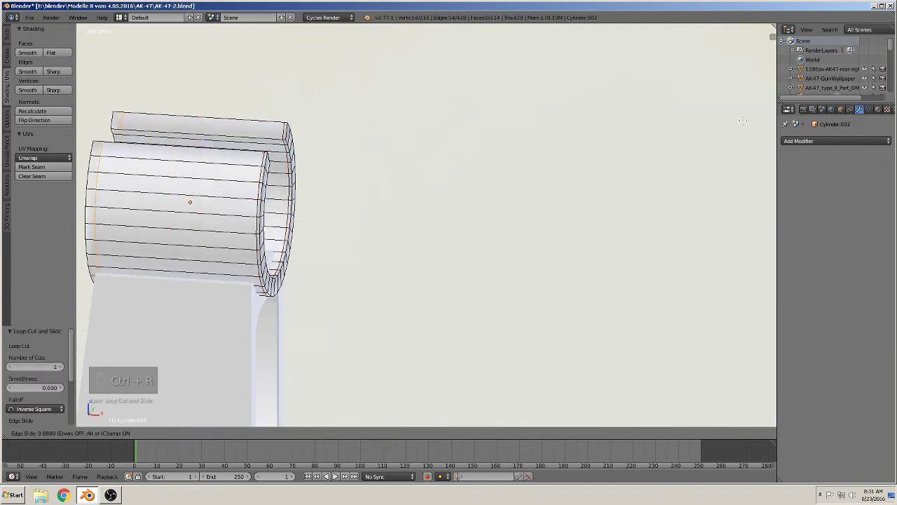
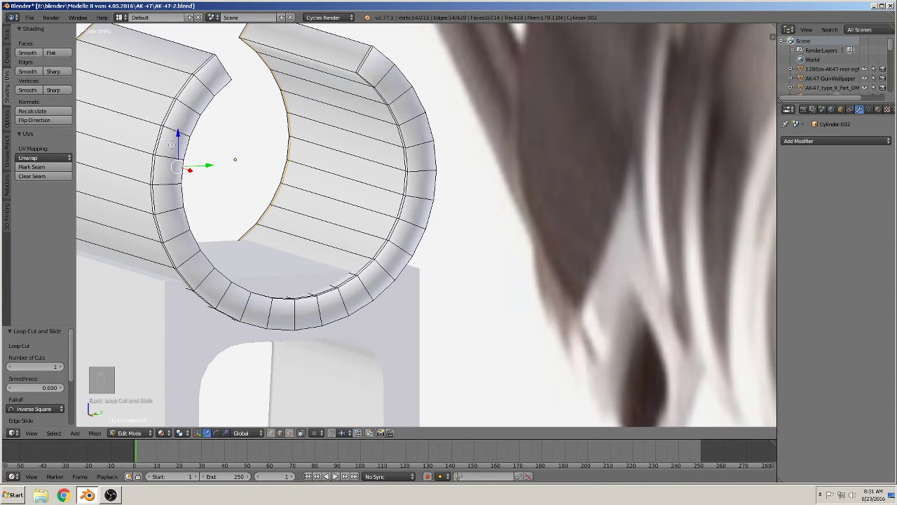
key(ctrl+r)
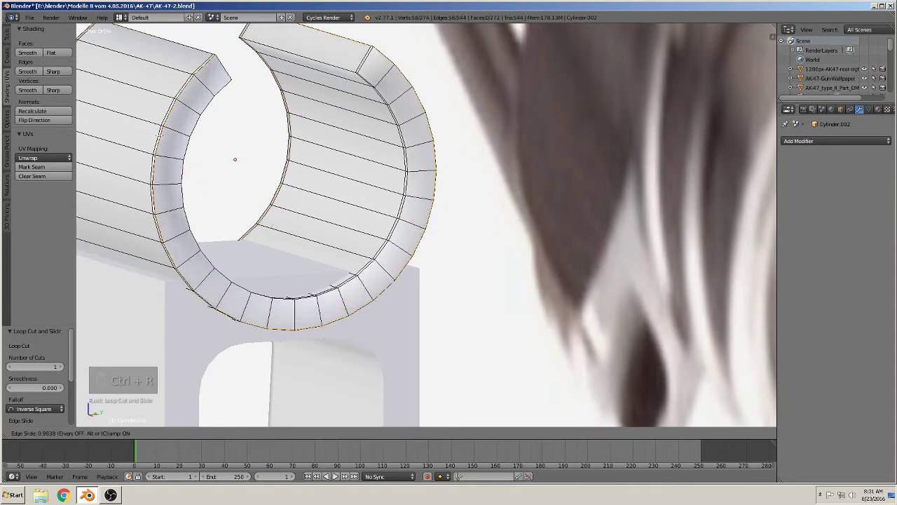
key(ctrl+r)
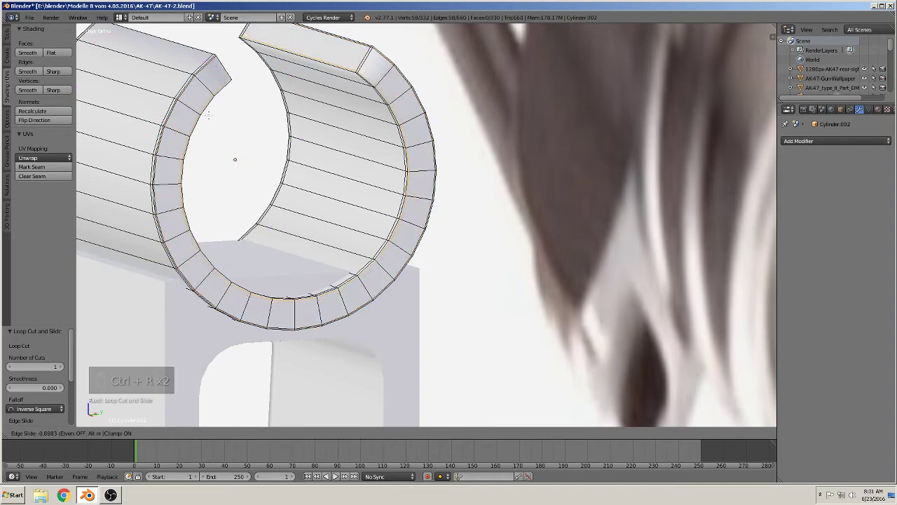
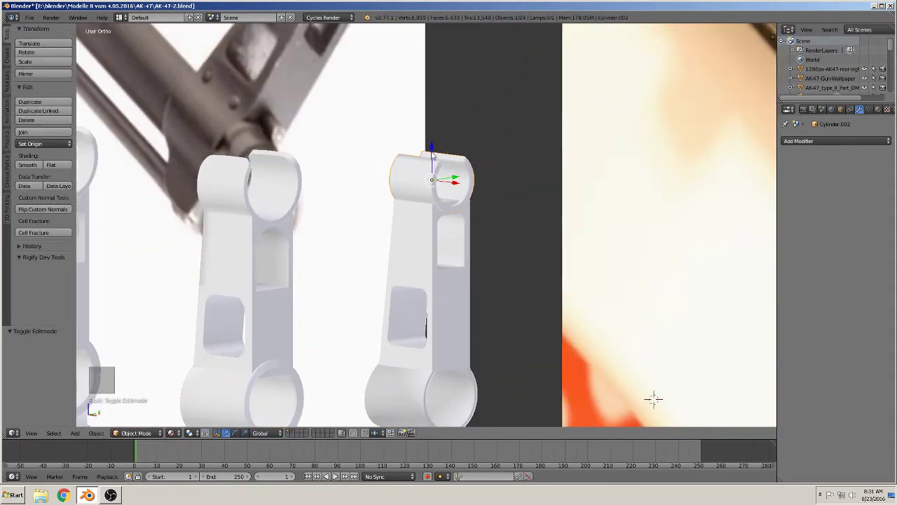
Step: Nudge the upper tube slightly upward, then begin a loop cut around the lower tube
click(430, 151)
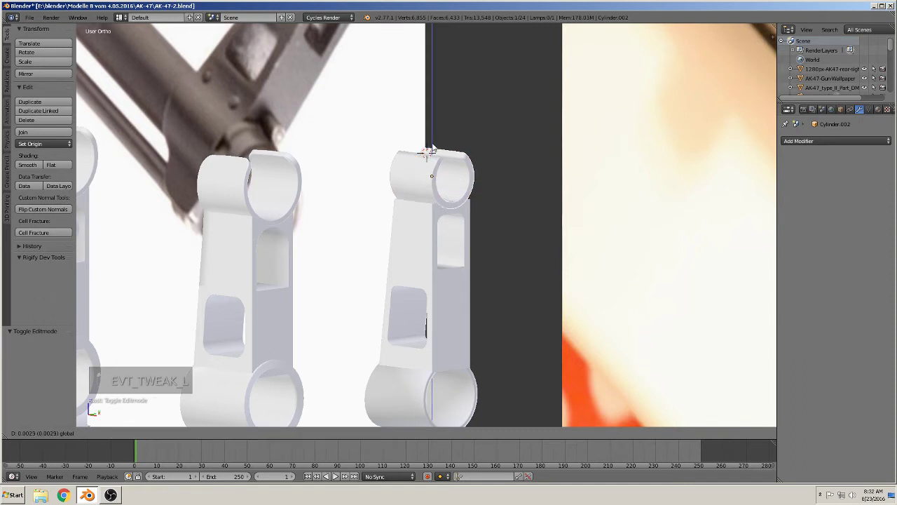
drag(466, 250, 462, 232)
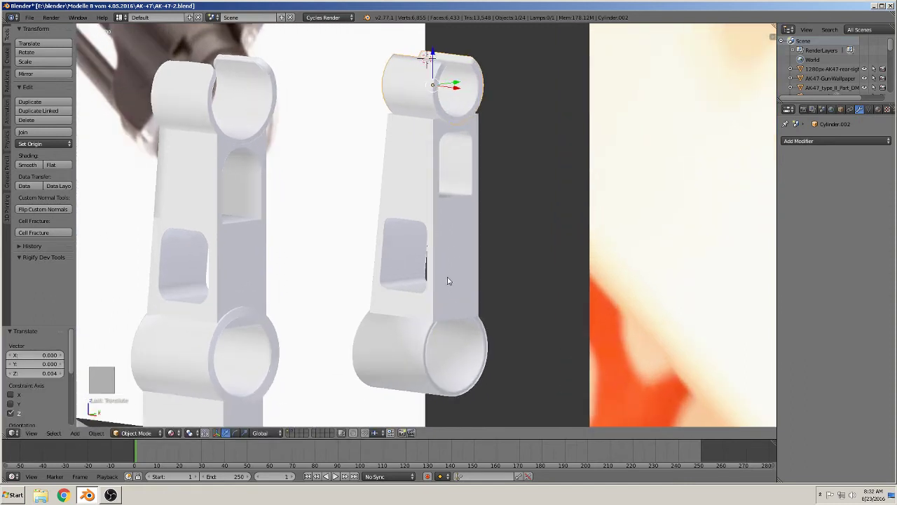
key(Tab)
key(ctrl+r)
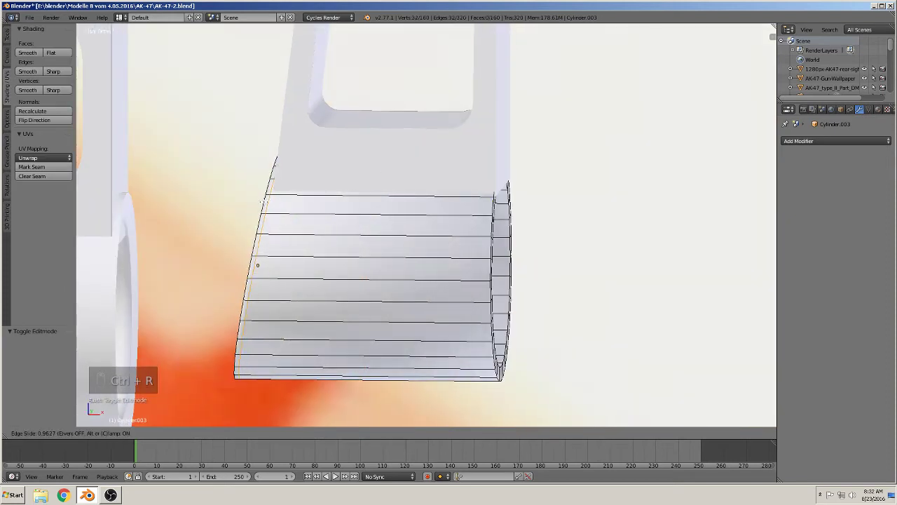
Step: Add edge loops beside the lower tube's inner and outer rims on both ends, then nudge the tube vertically
key(ctrl+r)
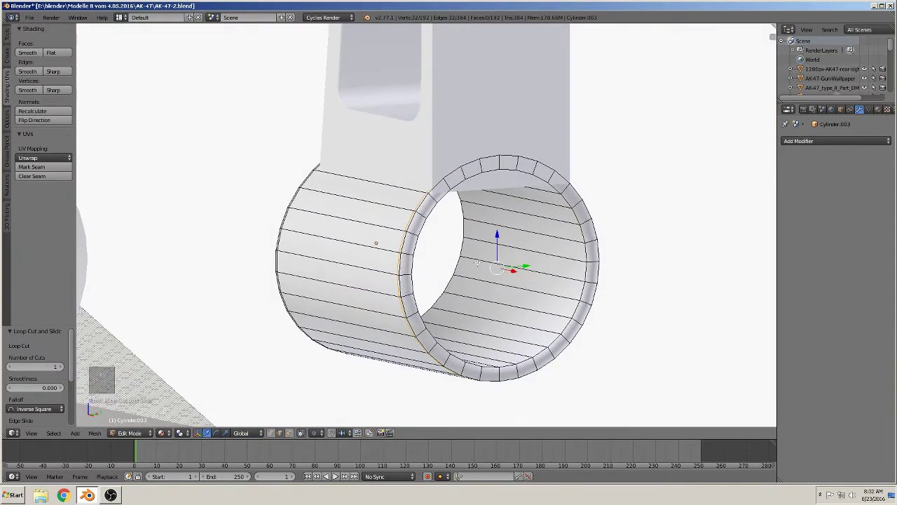
key(ctrl+r)
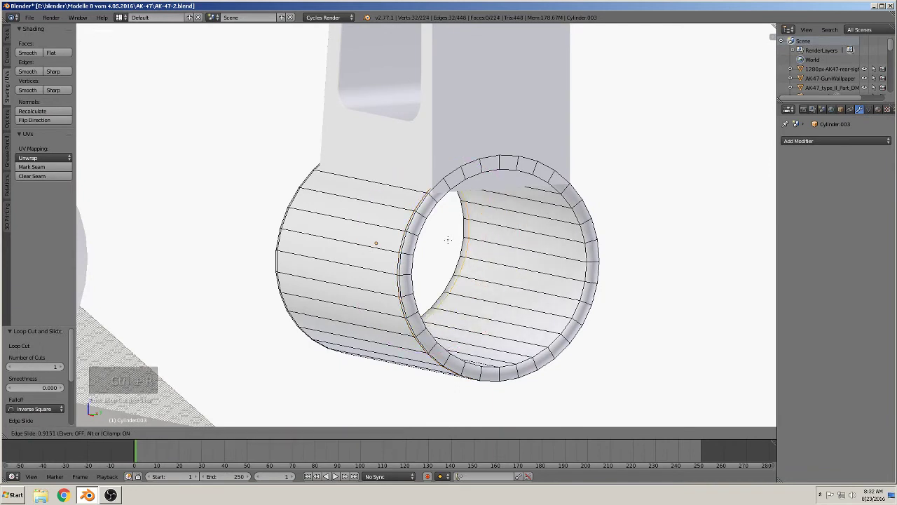
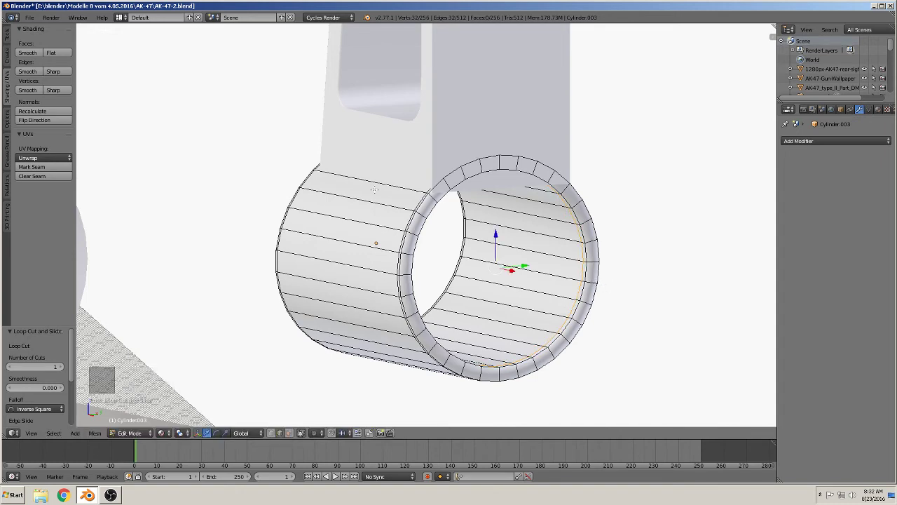
key(ctrl+r)
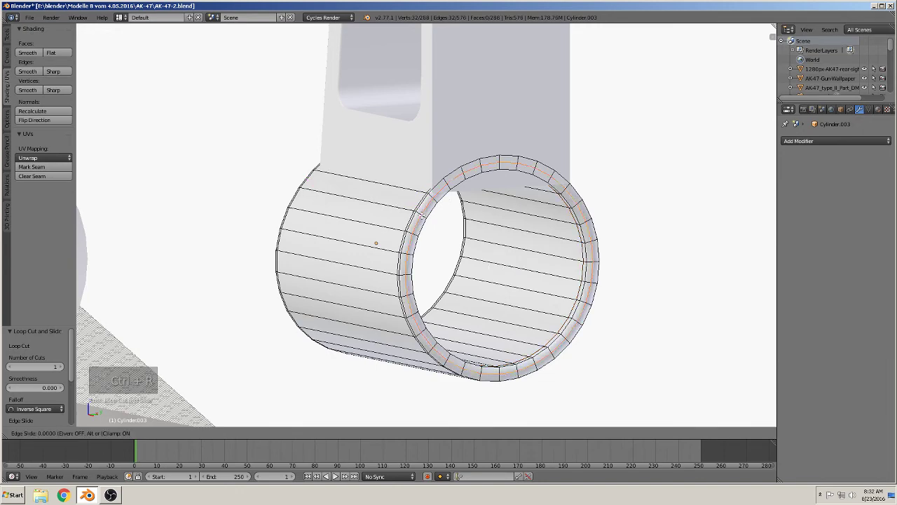
key(ctrl+r)
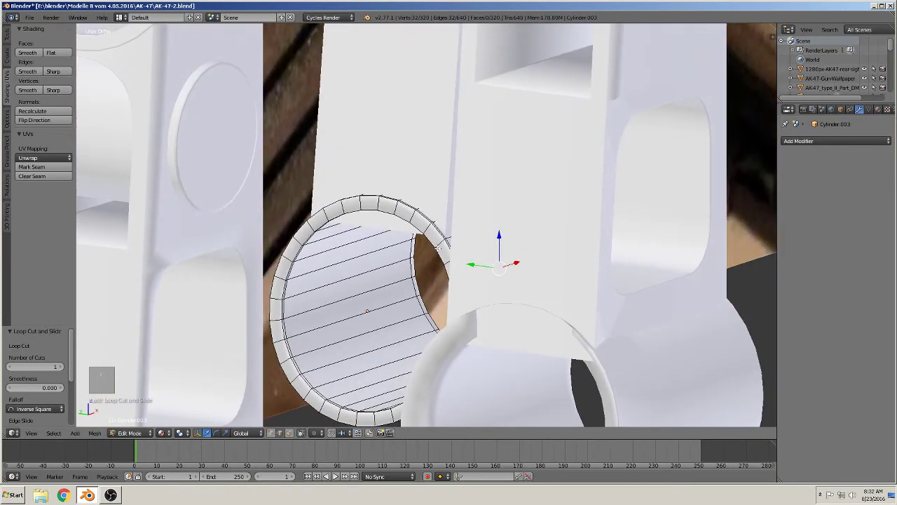
key(ctrl+r)
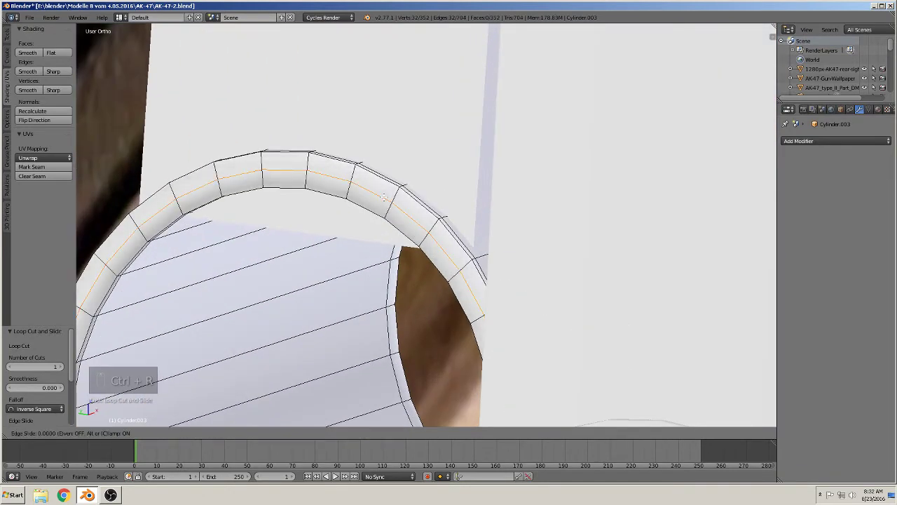
key(ctrl+r)
key(Tab)
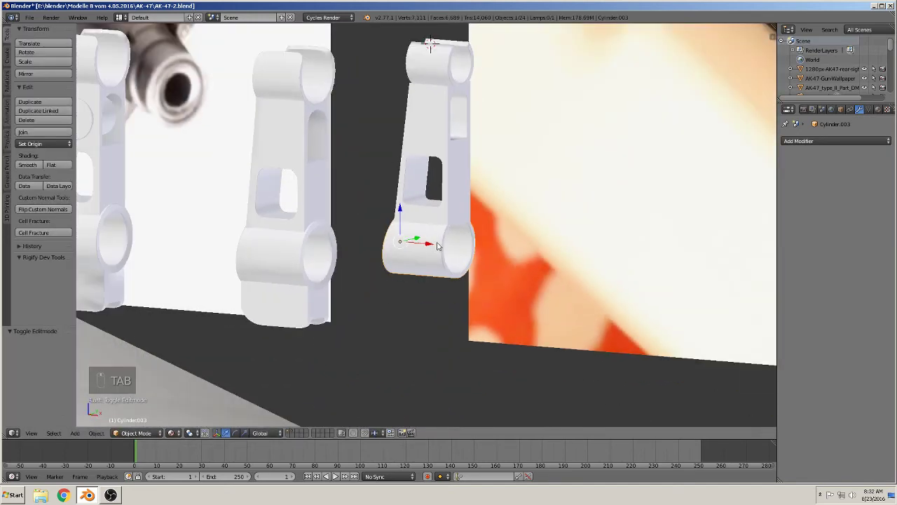
drag(441, 244, 406, 218)
Step: Shrink and flatten a new cube into a small block and raise it against the lower tube's underside
drag(406, 218, 405, 219)
drag(420, 230, 455, 192)
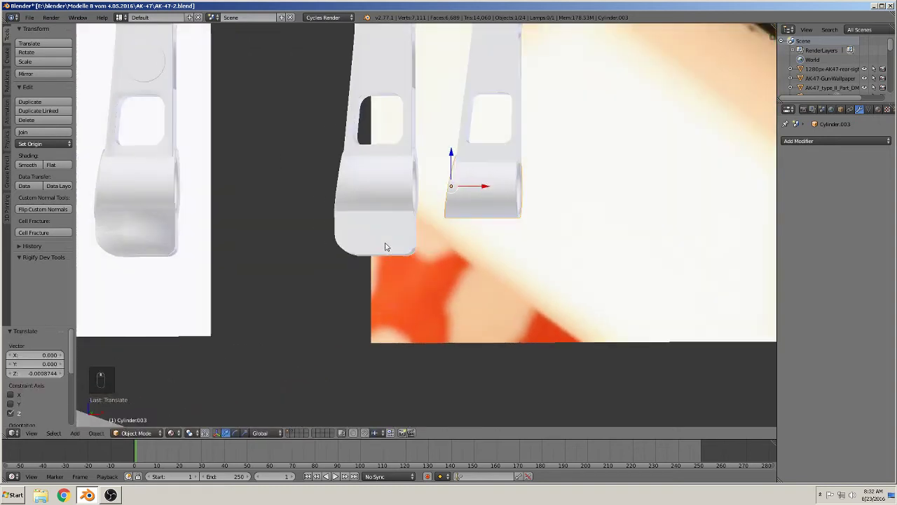
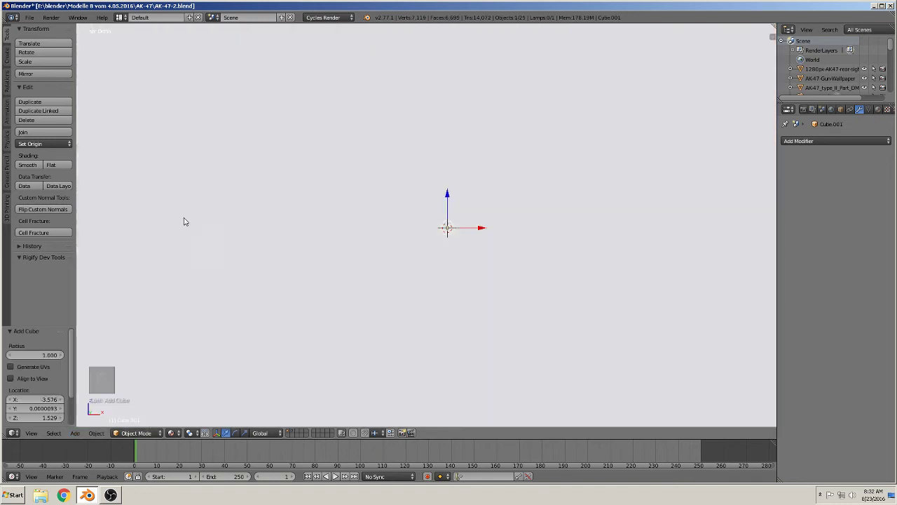
key(s)
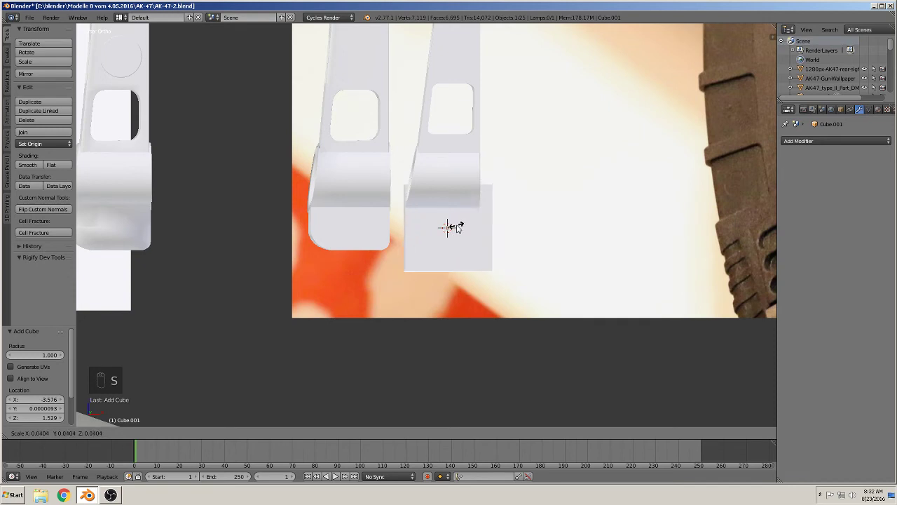
drag(480, 225, 517, 309)
key(s)
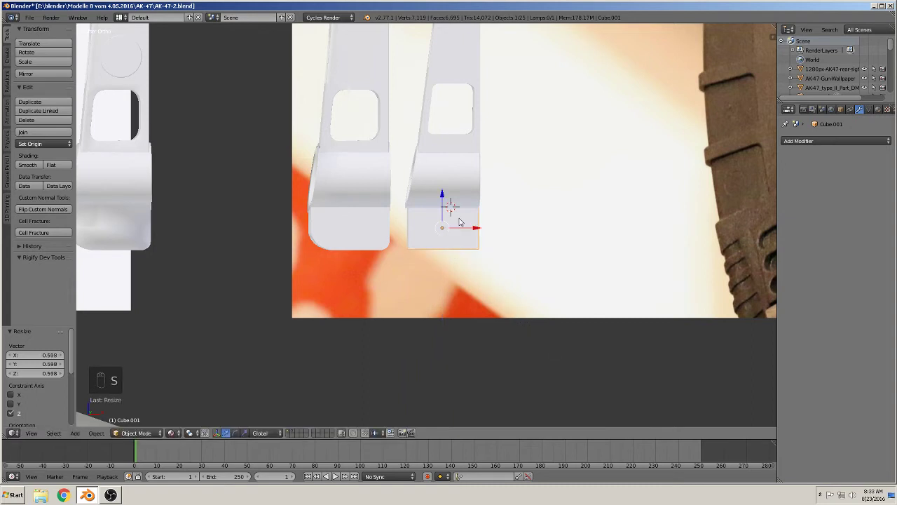
drag(443, 194, 442, 202)
drag(489, 248, 422, 224)
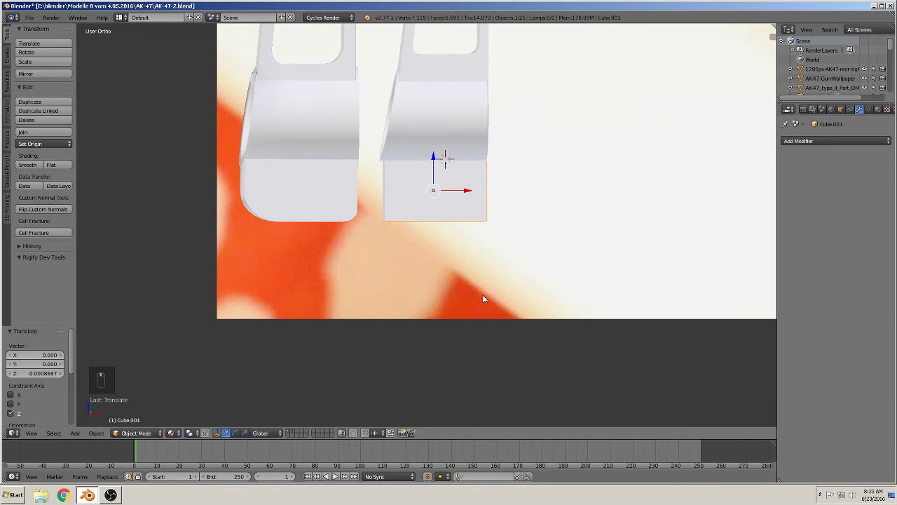
Step: Cut one horizontal and three vertical loops through the foot block, then start bevelling its bottom edge
key(Tab)
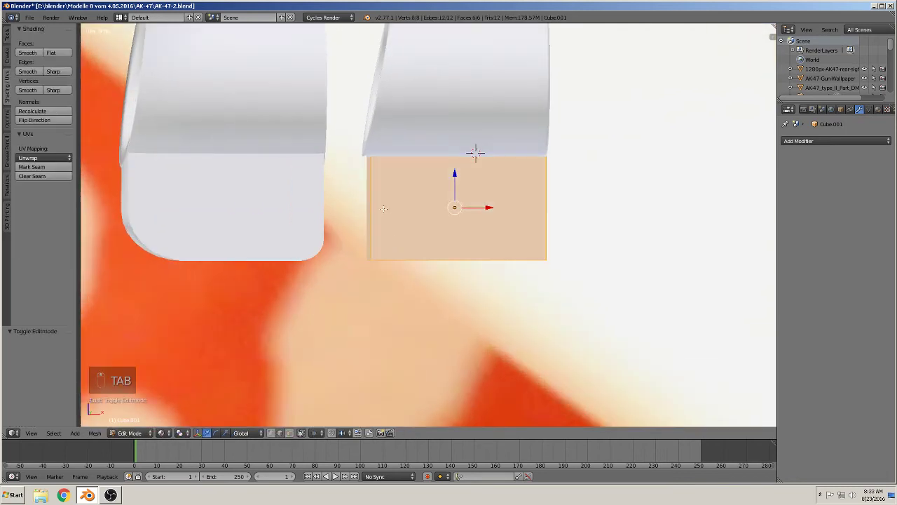
key(ctrl+r)
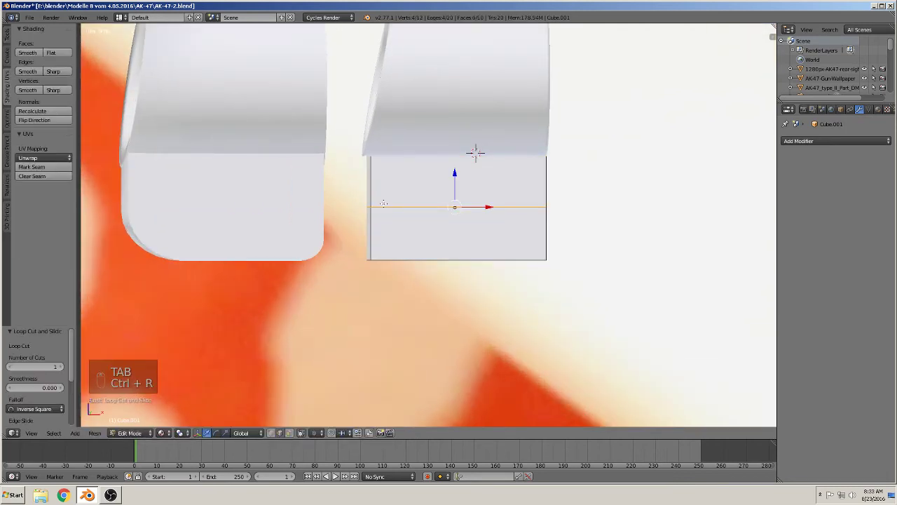
key(ctrl+r)
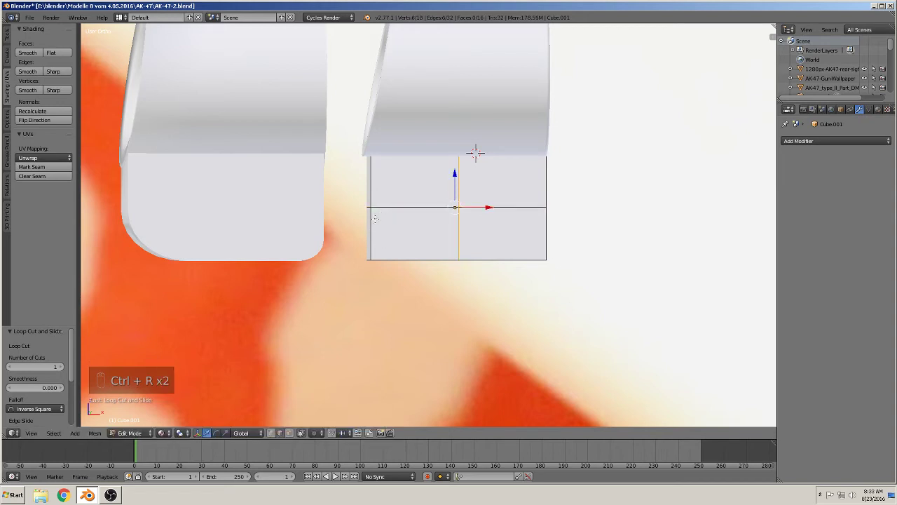
key(ctrl+r)
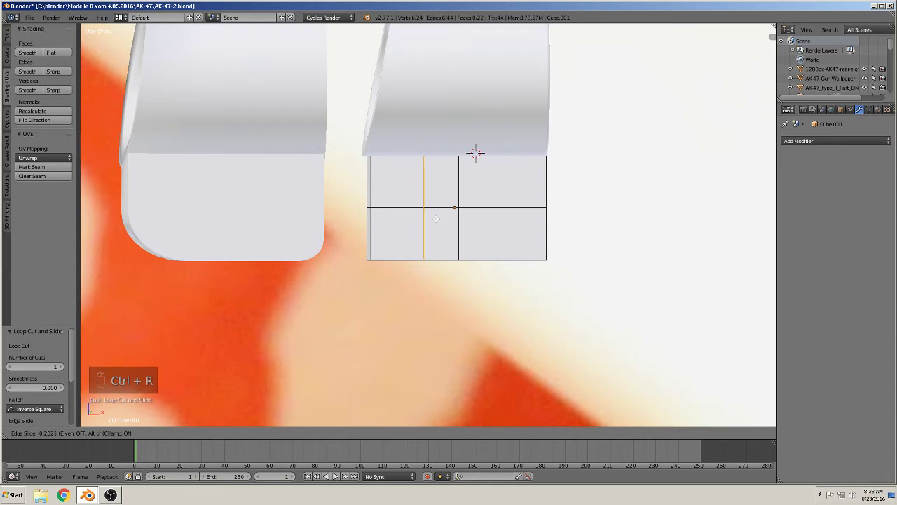
key(ctrl+r)
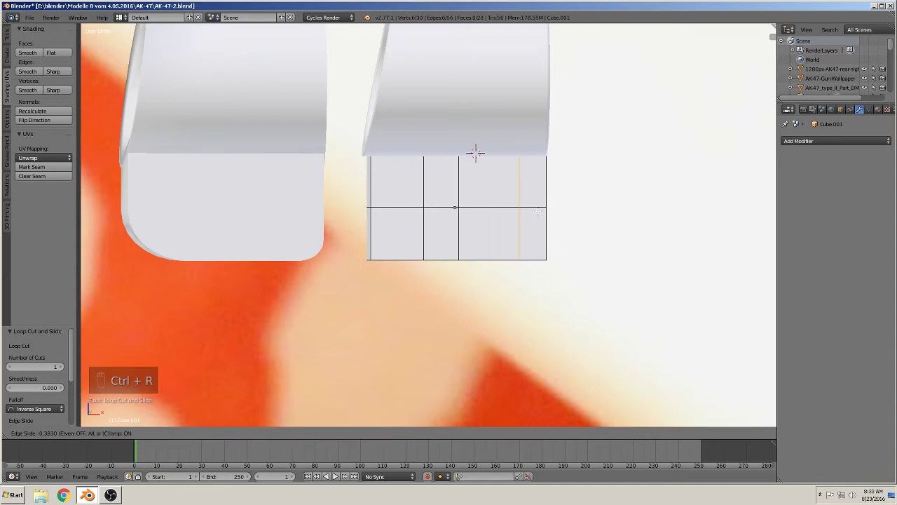
key(ctrl+r)
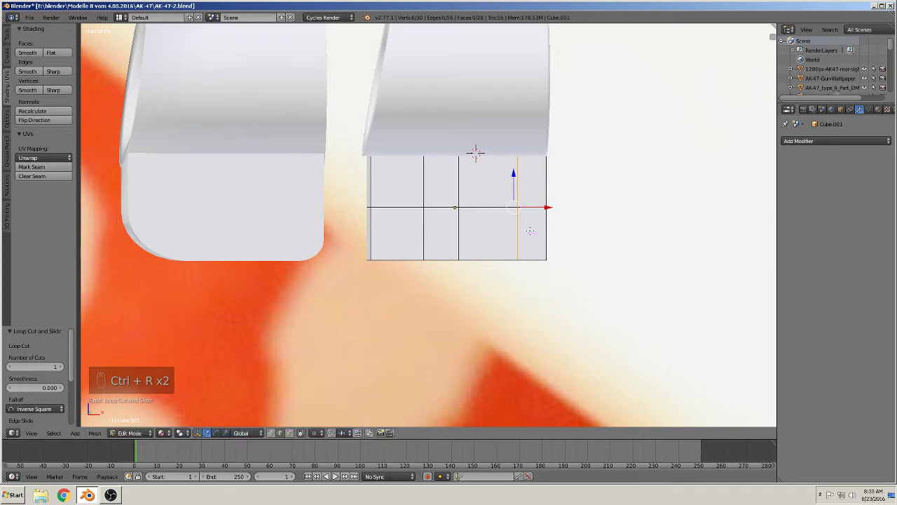
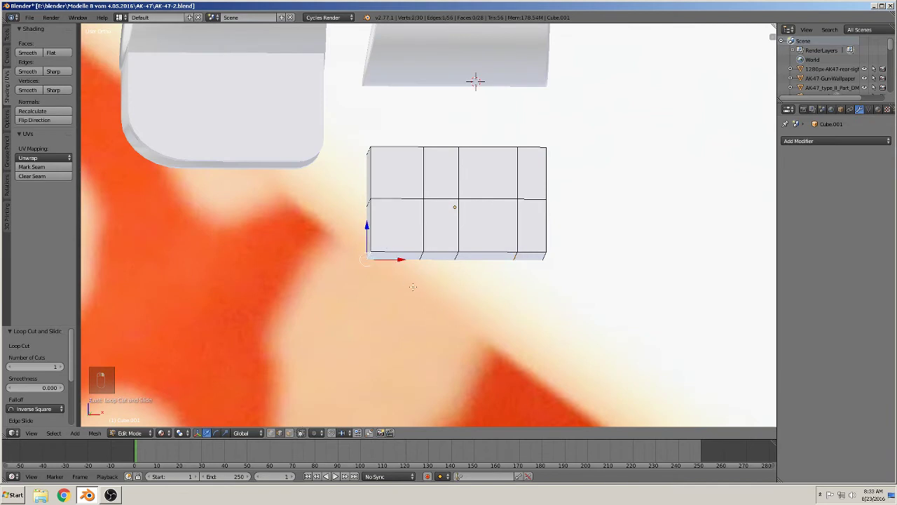
key(ctrl+b)
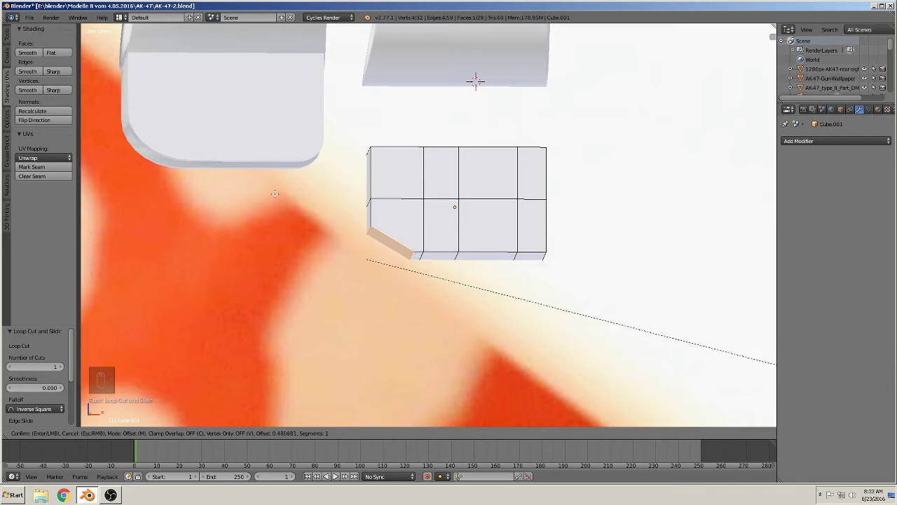
Step: Move the foot block under the lower tube, thin it front to back, and shift it sideways to centre it
key(Tab)
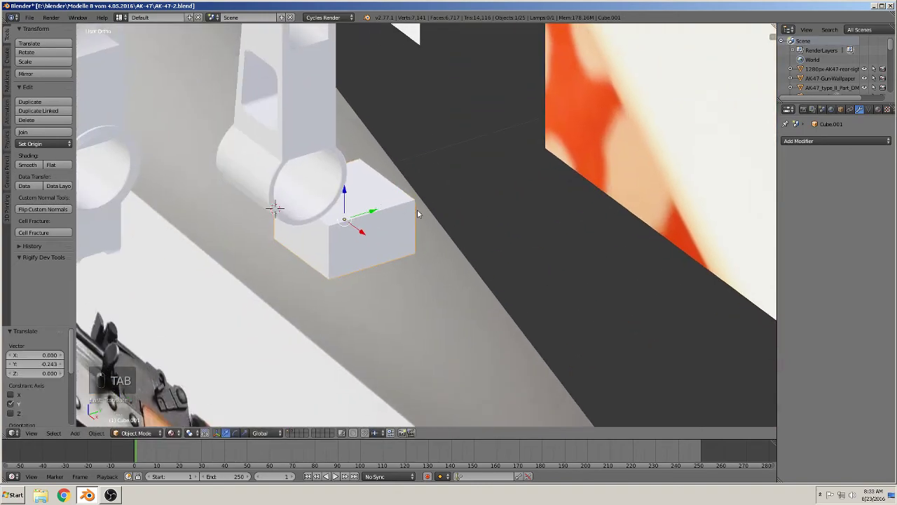
drag(287, 219, 274, 209)
middle_click(274, 209)
key(s)
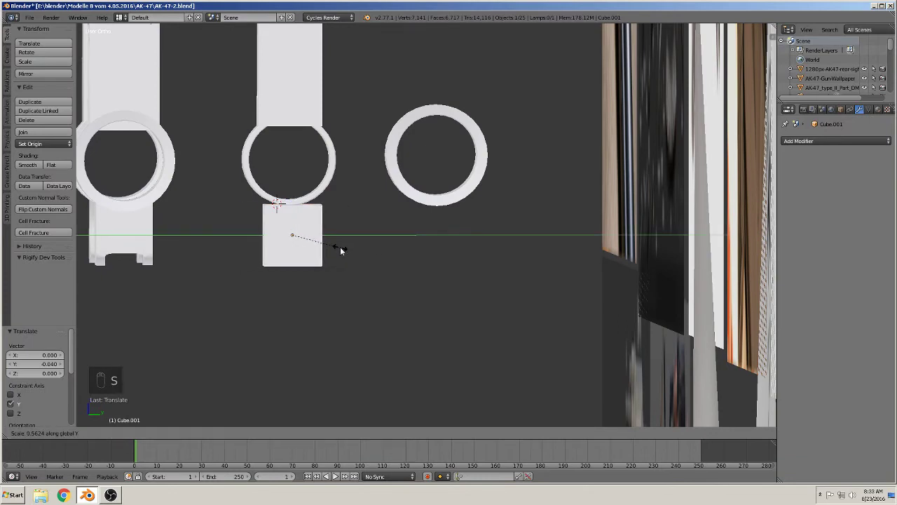
middle_click(403, 270)
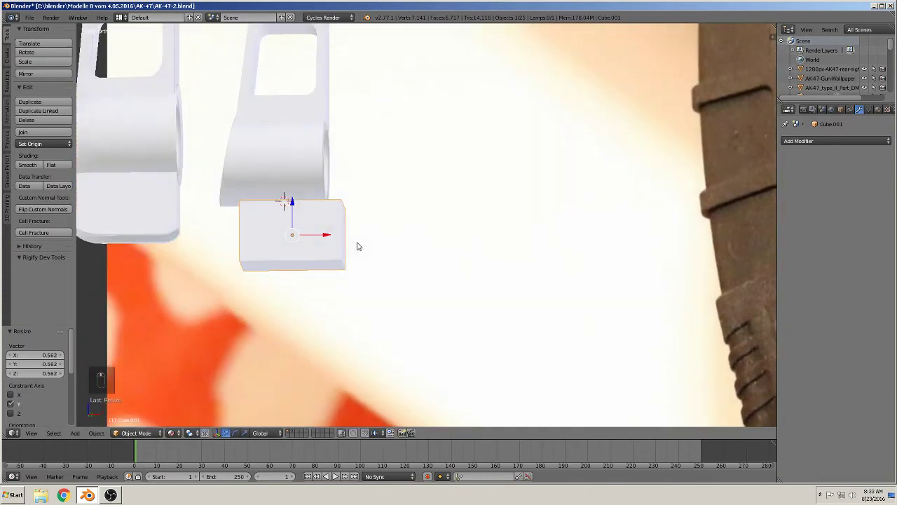
drag(326, 235, 330, 255)
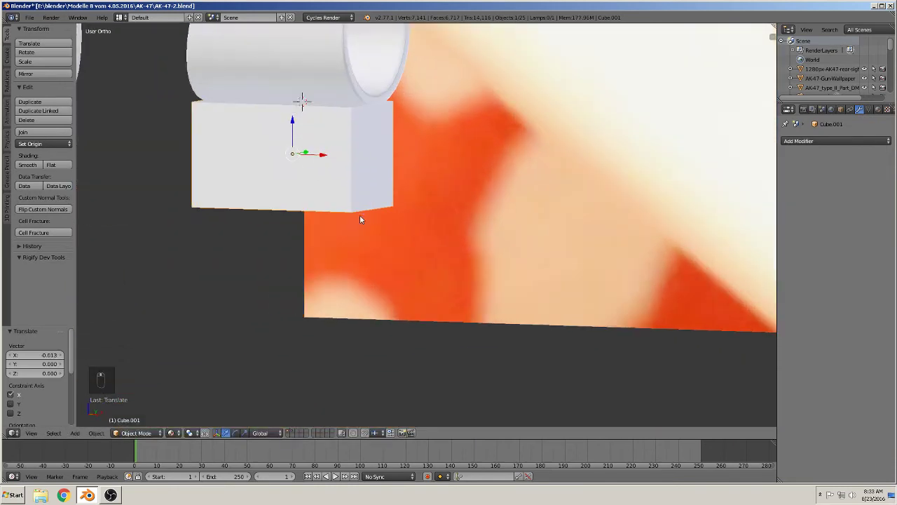
Step: Round off the foot block's bottom edges with a bevel
key(Tab)
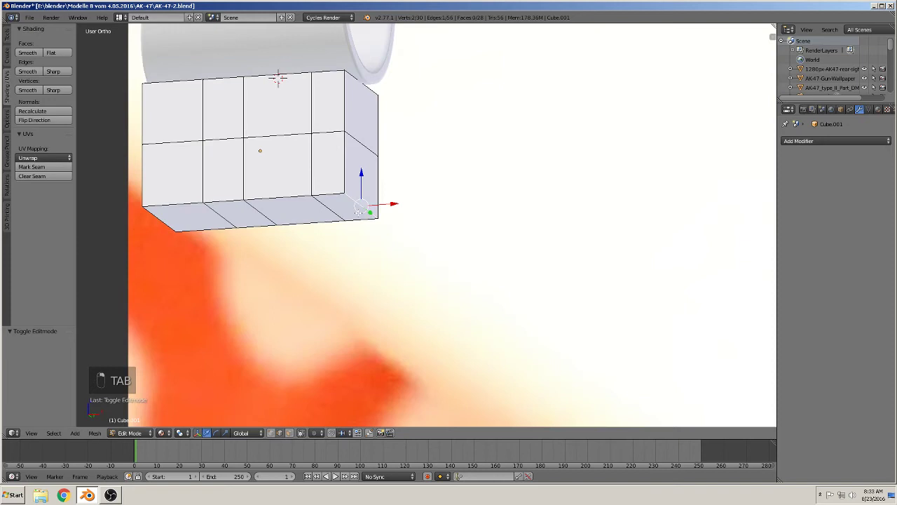
key(ctrl+b)
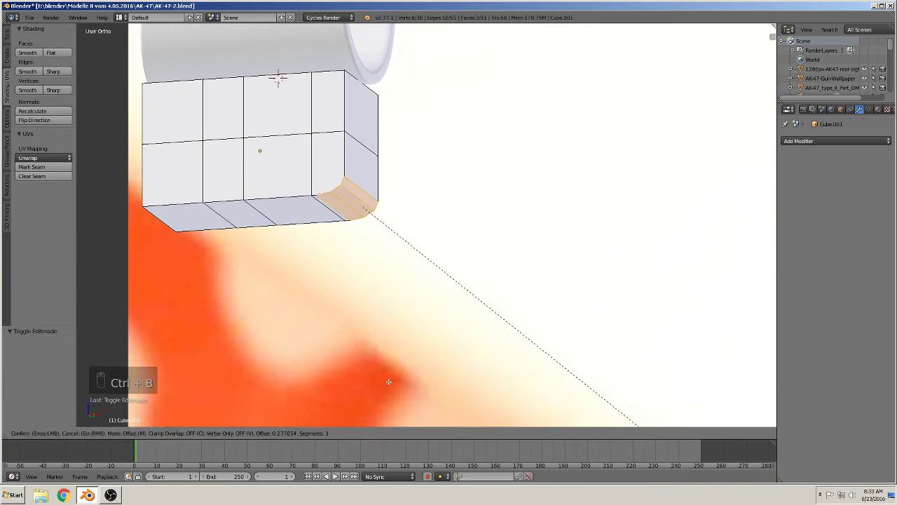
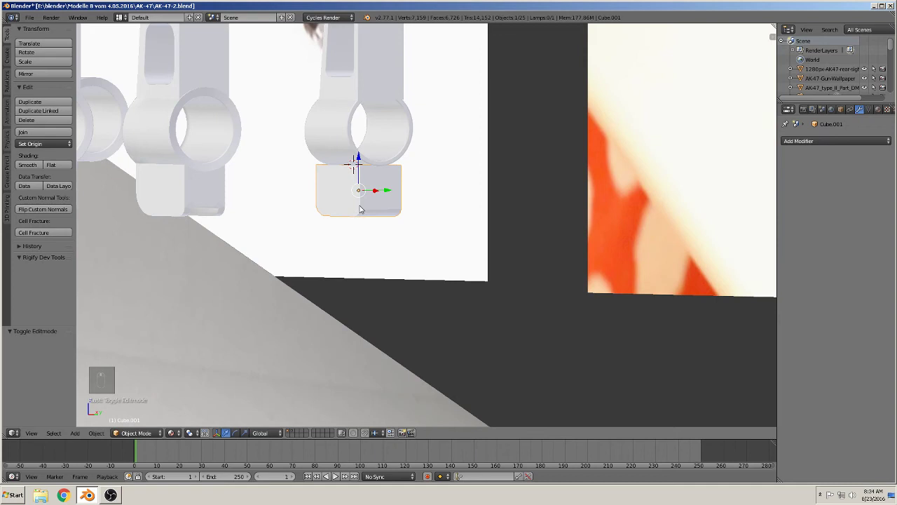
Step: Dissolve the foot block's unneeded edge loops and delete its top face with Only Edges & Faces
key(Tab)
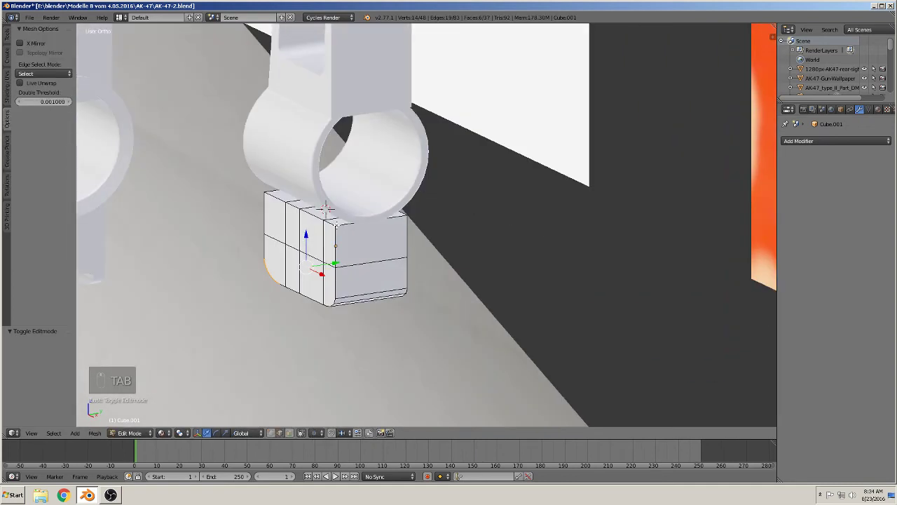
key(Tab)
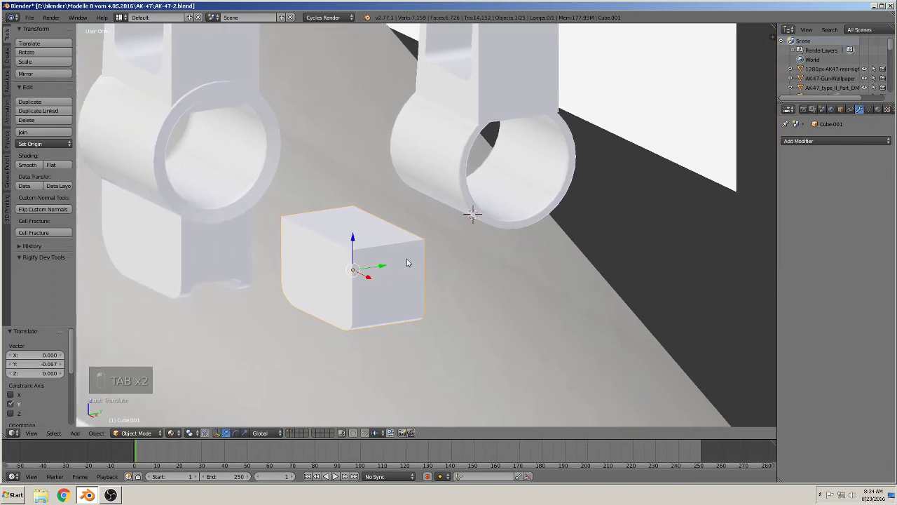
key(Tab)
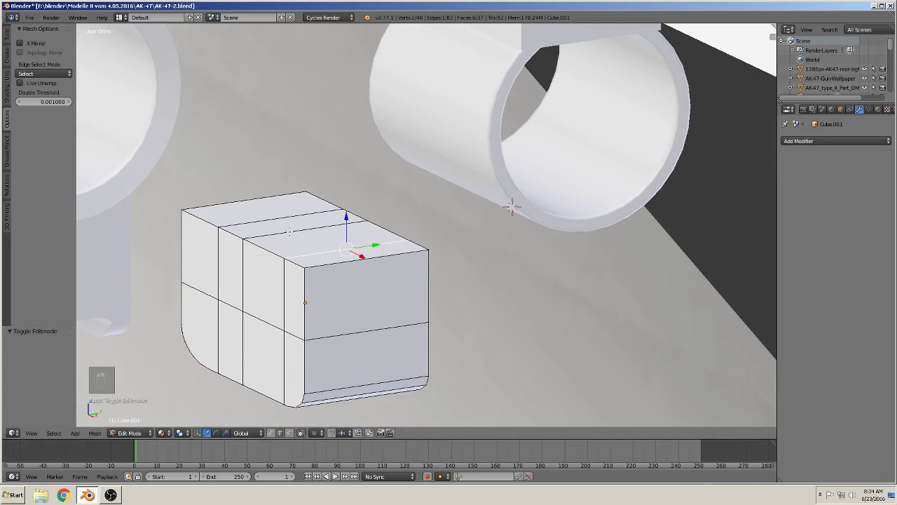
key(x)
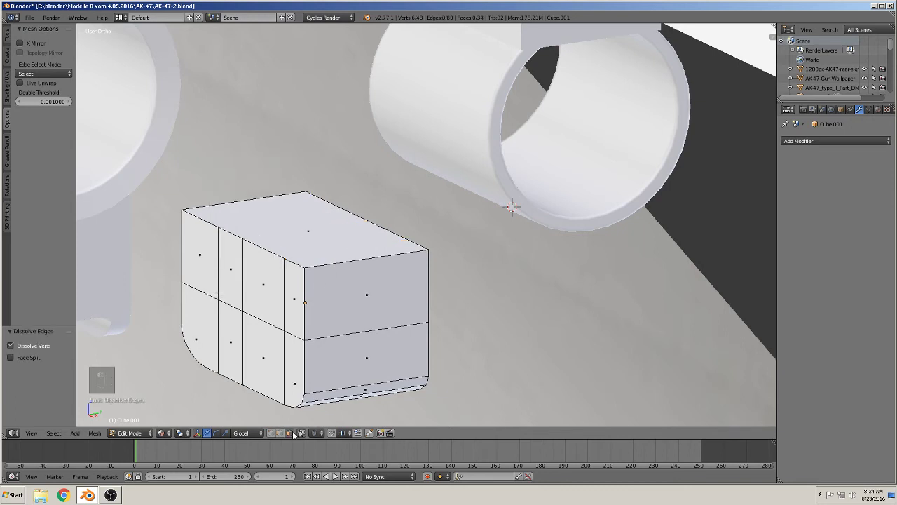
key(x)
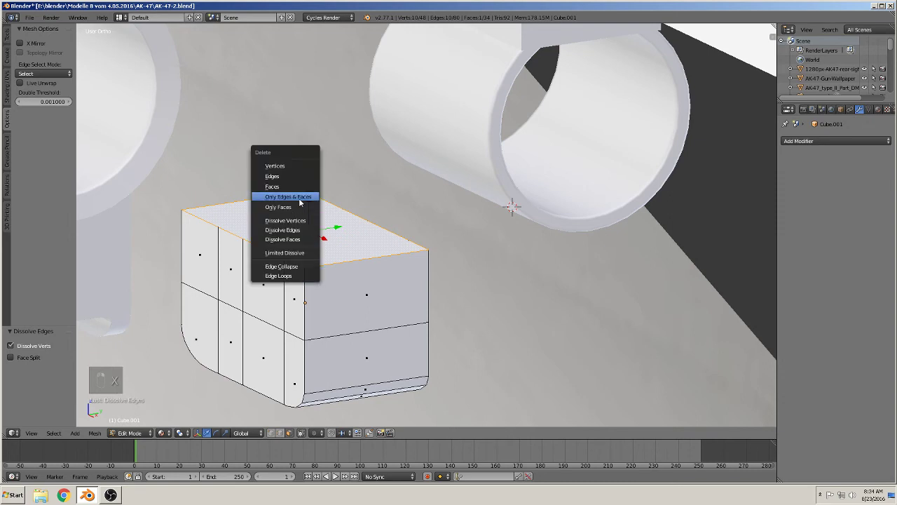
key(Tab)
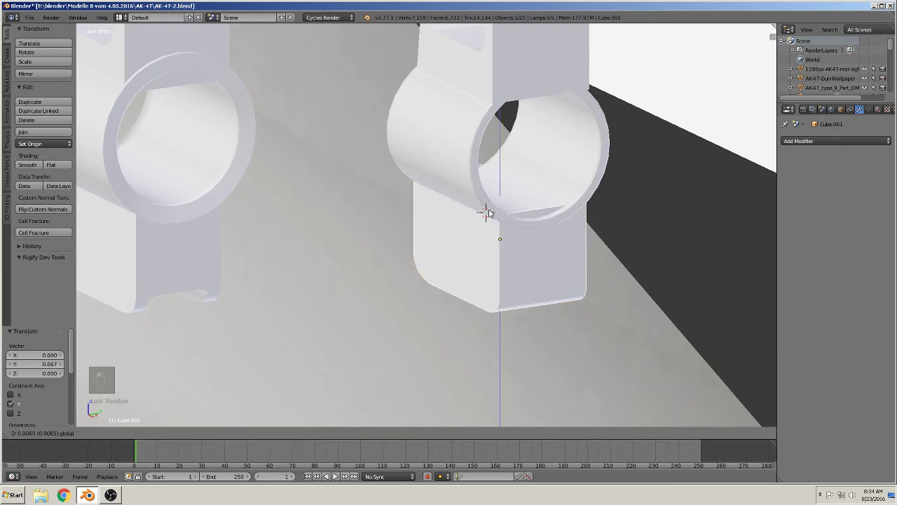
Step: Slide the foot block up beneath the lower tube and view it straight-on for further editing
drag(469, 204, 457, 194)
middle_click(455, 191)
click(527, 238)
drag(522, 240, 441, 232)
key(Tab)
key(Tab)
key(Tab)
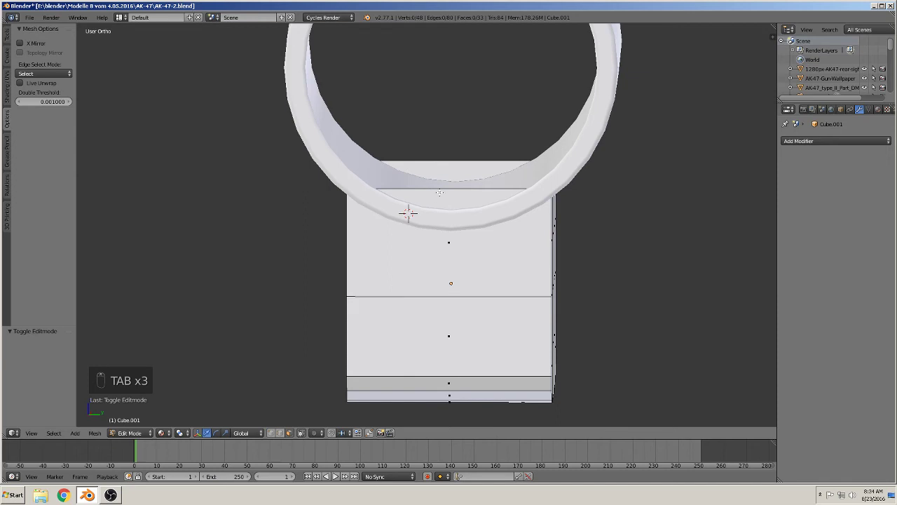
Step: Cut new vertical edge loops across the foot block and through the stem
key(ctrl+r)
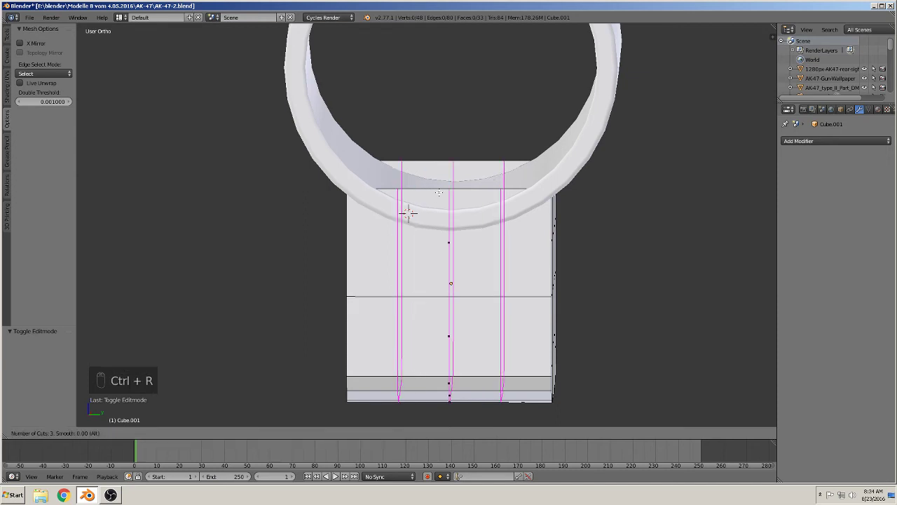
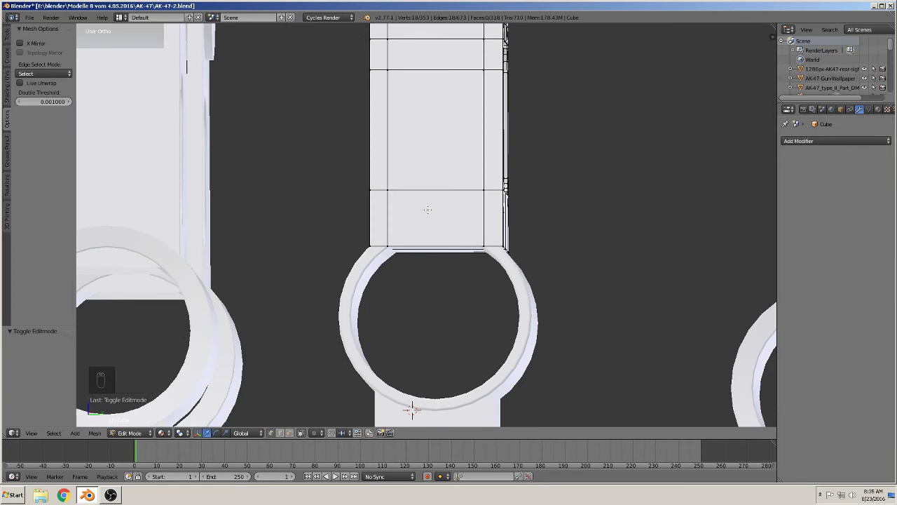
key(ctrl+r)
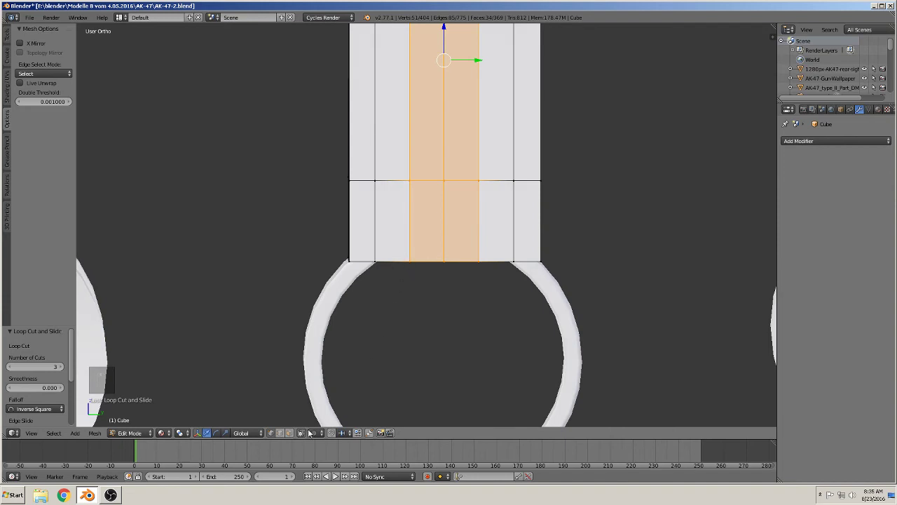
Step: Pull the stem's bottom-edge vertices one by one onto the lower tube's curve
key(a)
key(c)
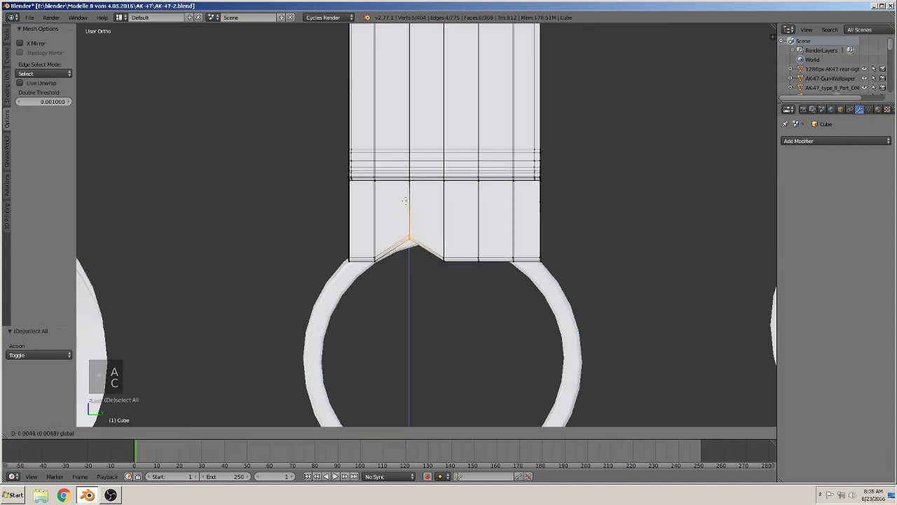
key(a)
key(c)
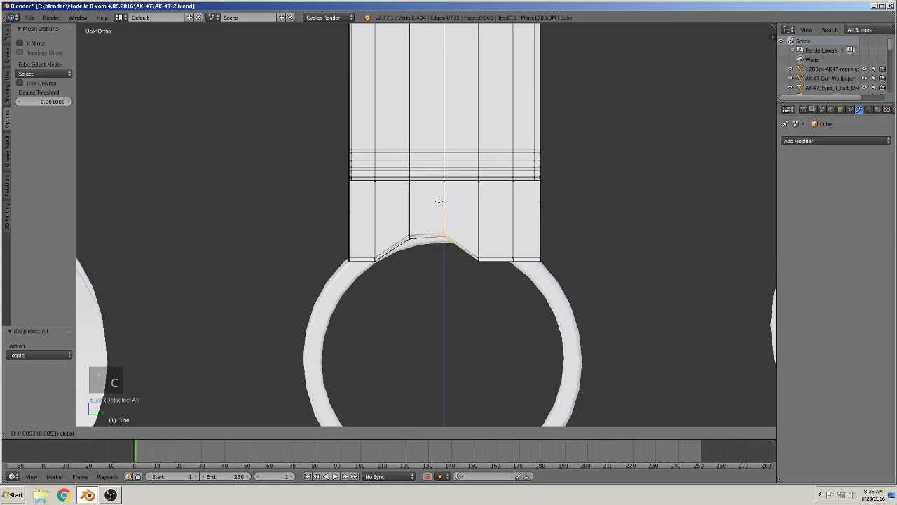
key(a)
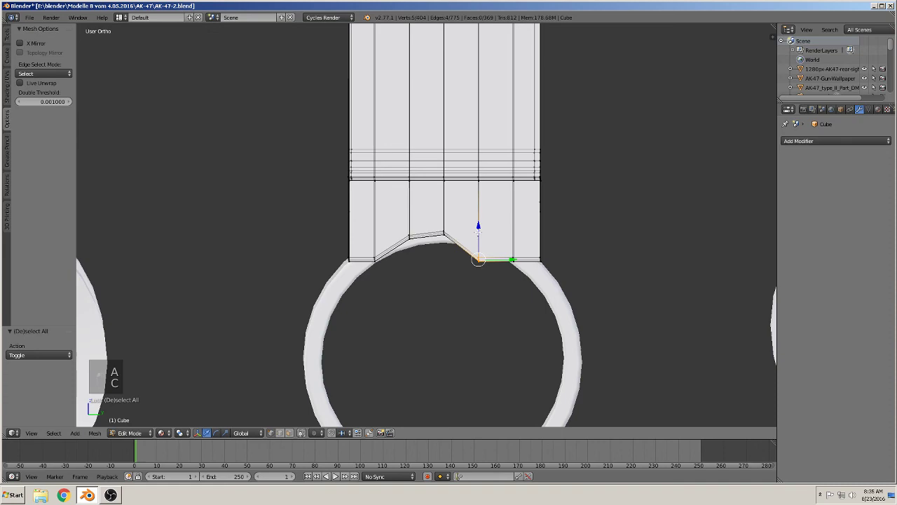
key(Tab)
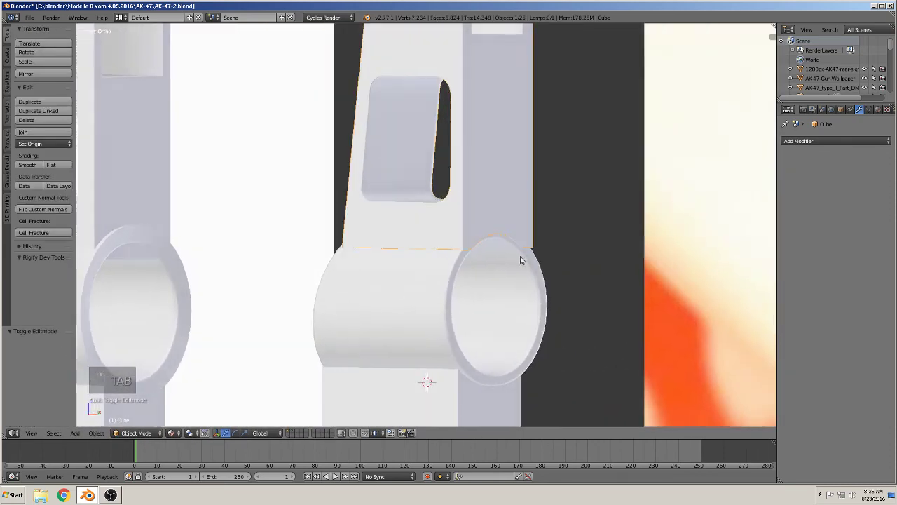
Step: Select the stem in front view and shift it sideways to centre it over the tubes
right_click(422, 295)
key(s)
click(562, 322)
key(s)
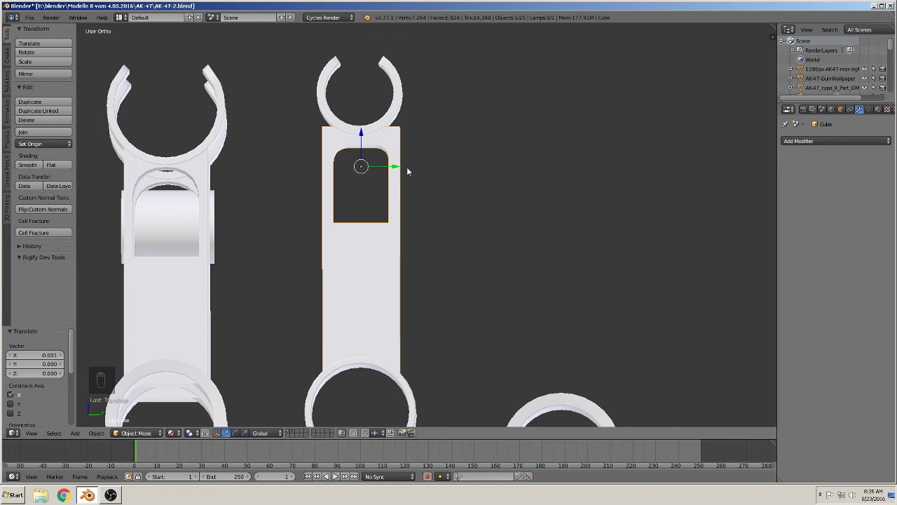
middle_click(403, 203)
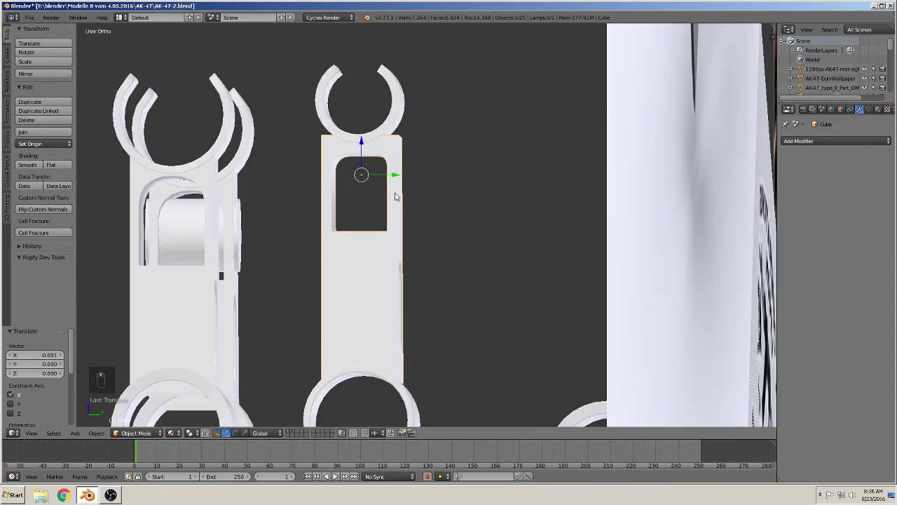
Step: Select the stem's top section and scale it narrower so the stem tapers toward the upper tube
key(Tab)
key(a)
key(c)
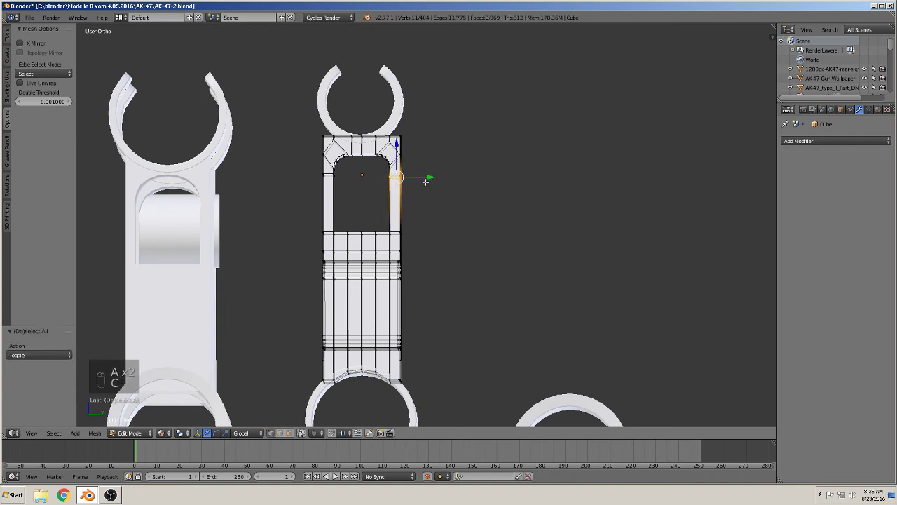
key(b)
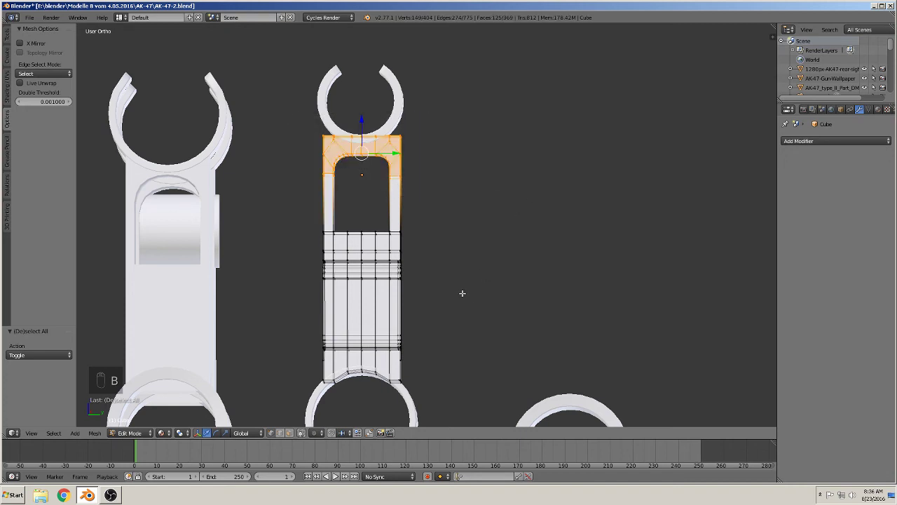
key(s)
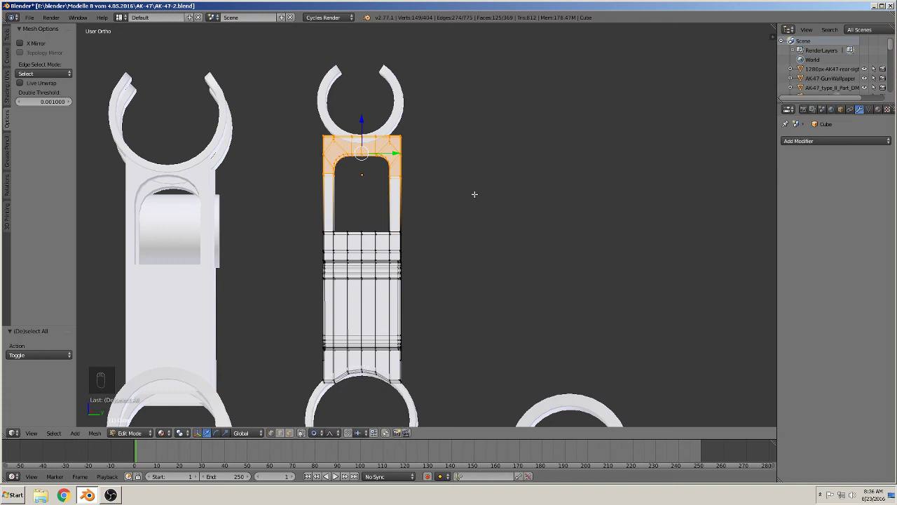
key(s)
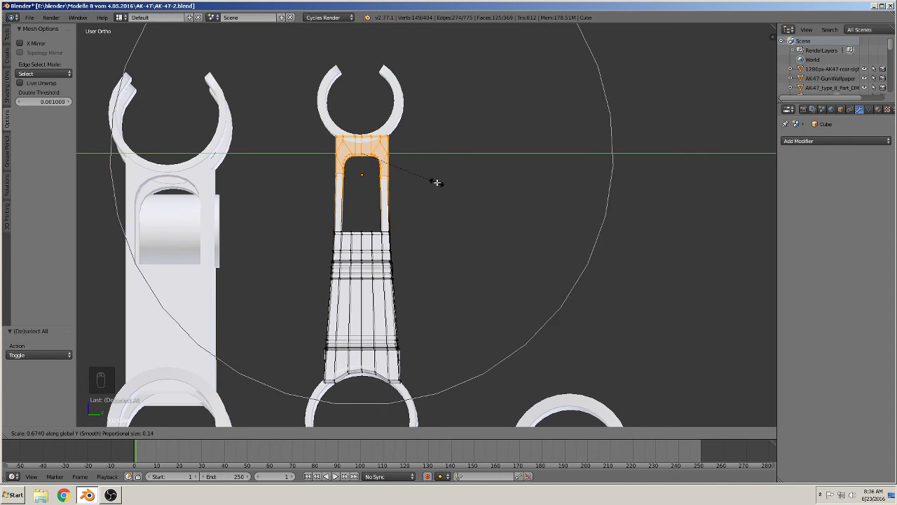
key(Tab)
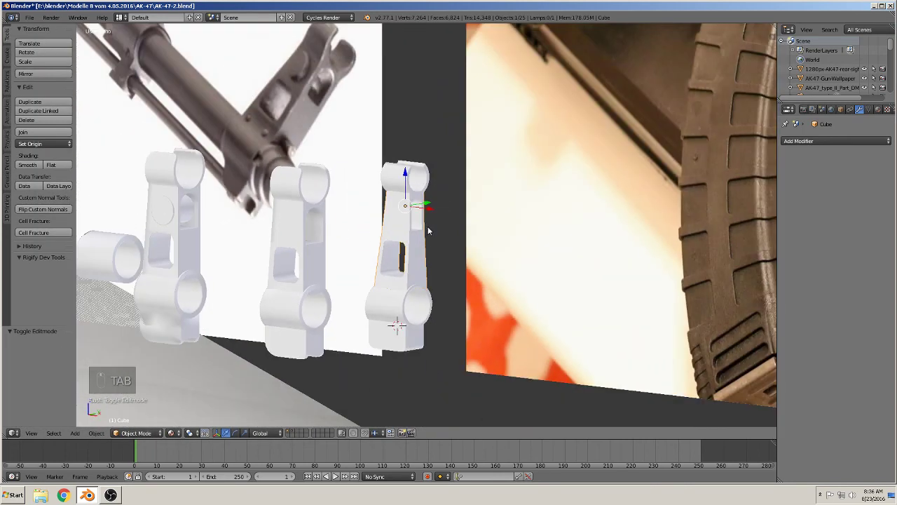
Step: Select the whole joined bracket mesh and merge its duplicate vertices
middle_click(466, 235)
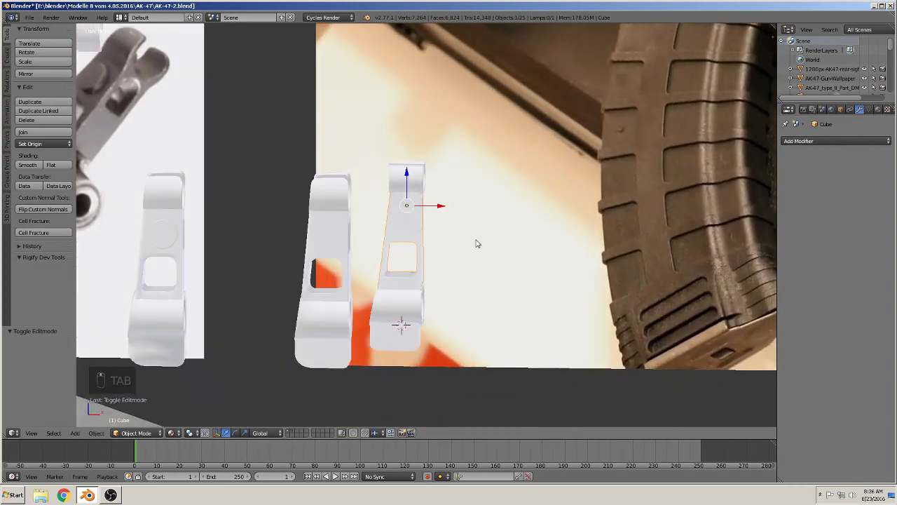
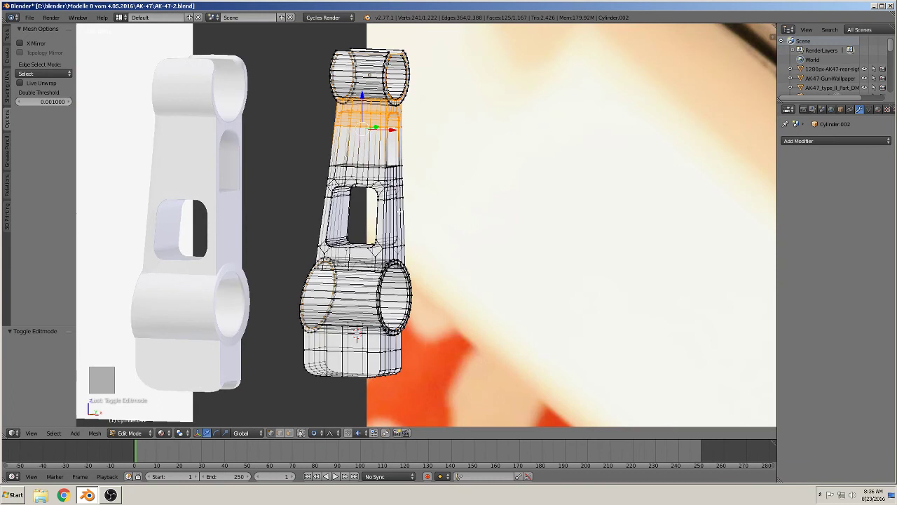
key(a)
key(a)
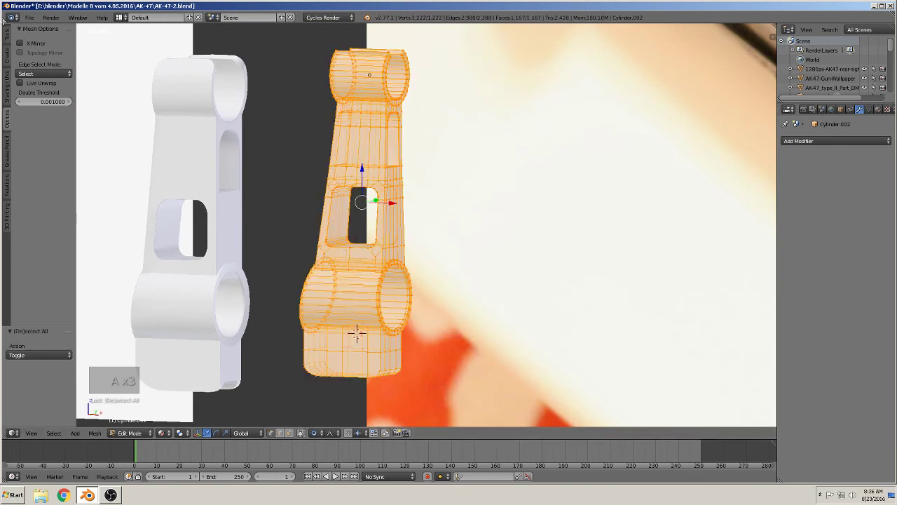